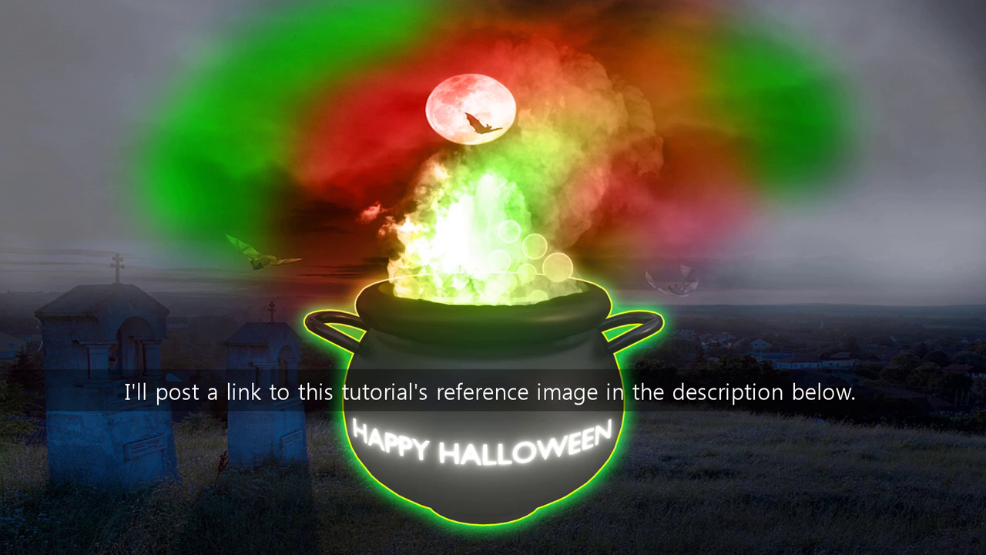
Undo the last action and add a single-point curve at the origin over the cauldron reference
key(ctrl+z)
key(shift+a)
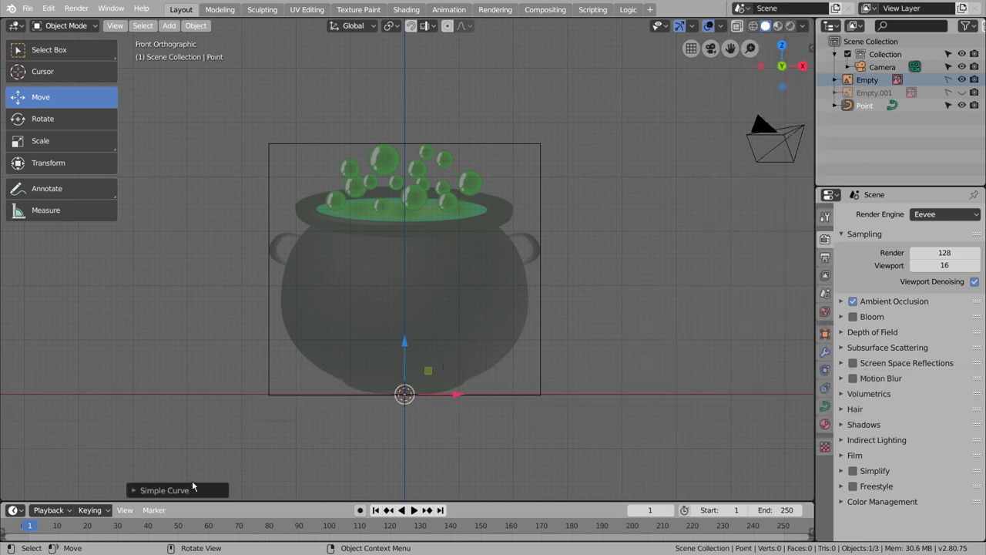
Hide curve normals in the overlays and extrude points along the cauldron's base and rounded side
click(196, 492)
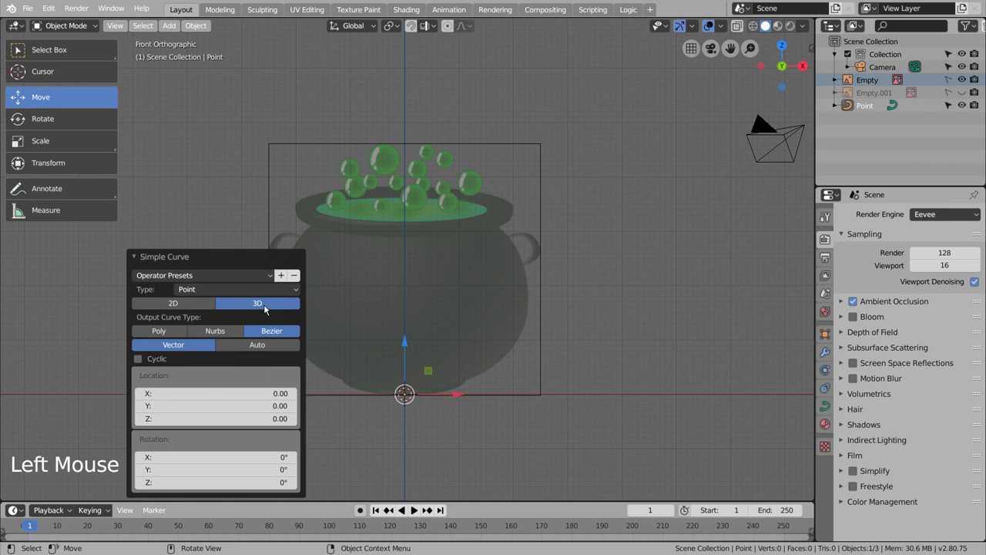
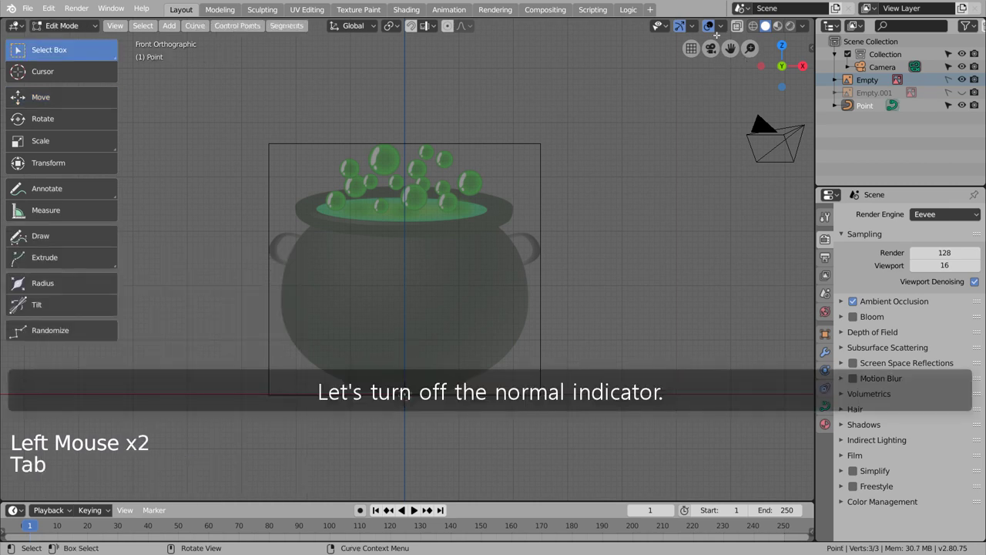
click(724, 27)
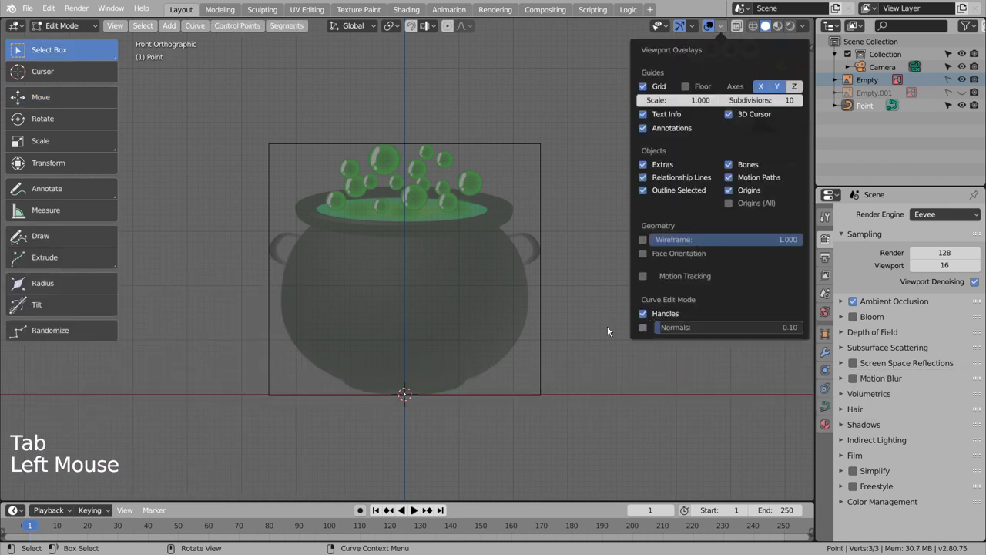
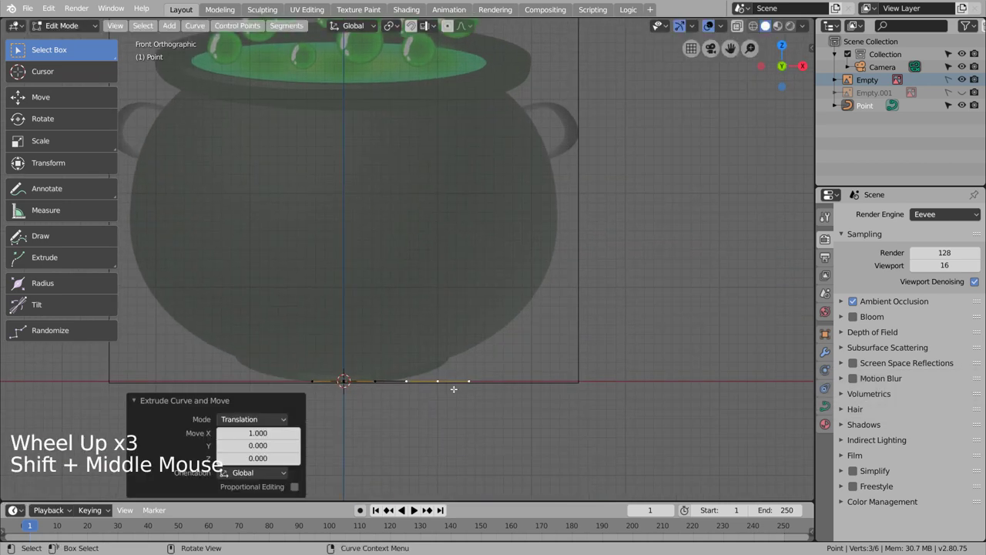
key(e)
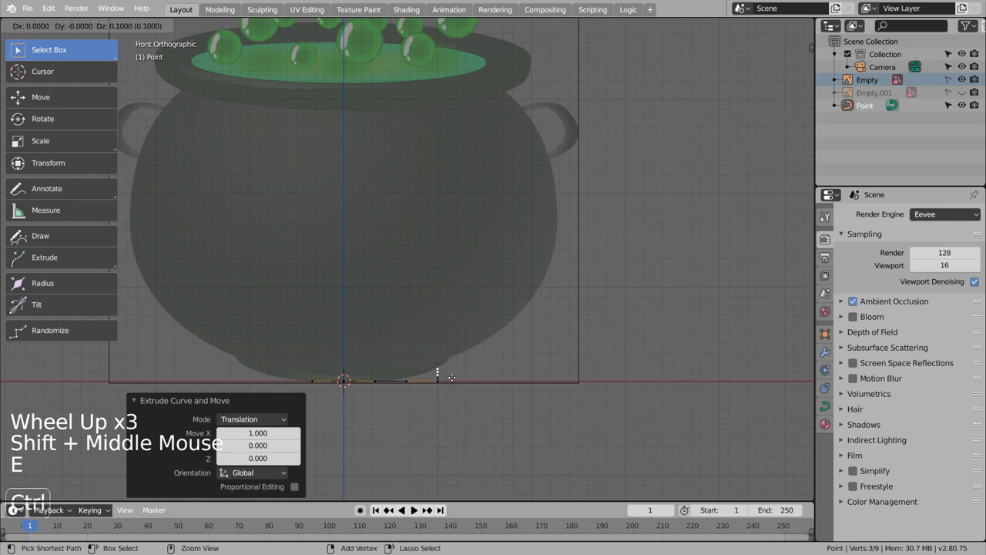
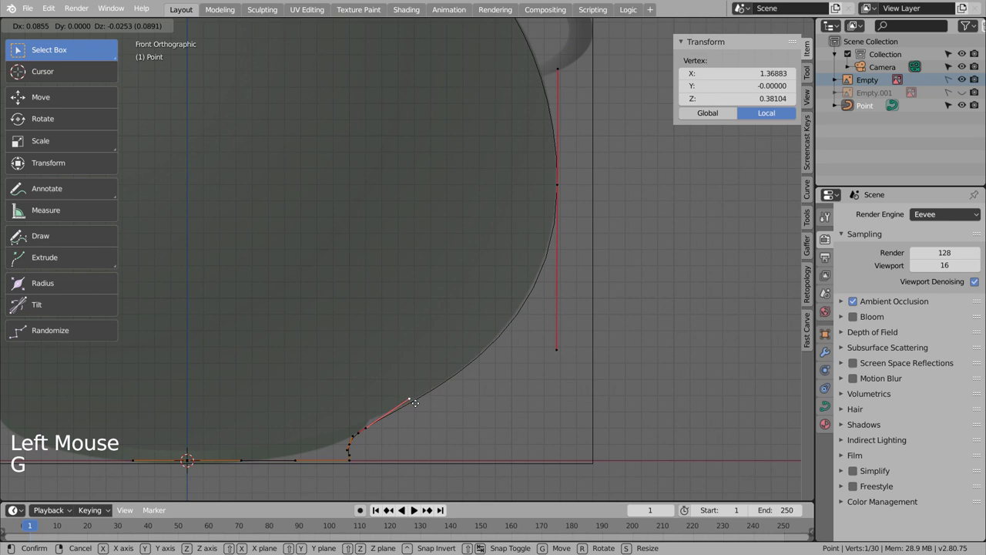
Shape the rim points to follow the rolled lip, then review the full outline in Object Mode
key(Tab)
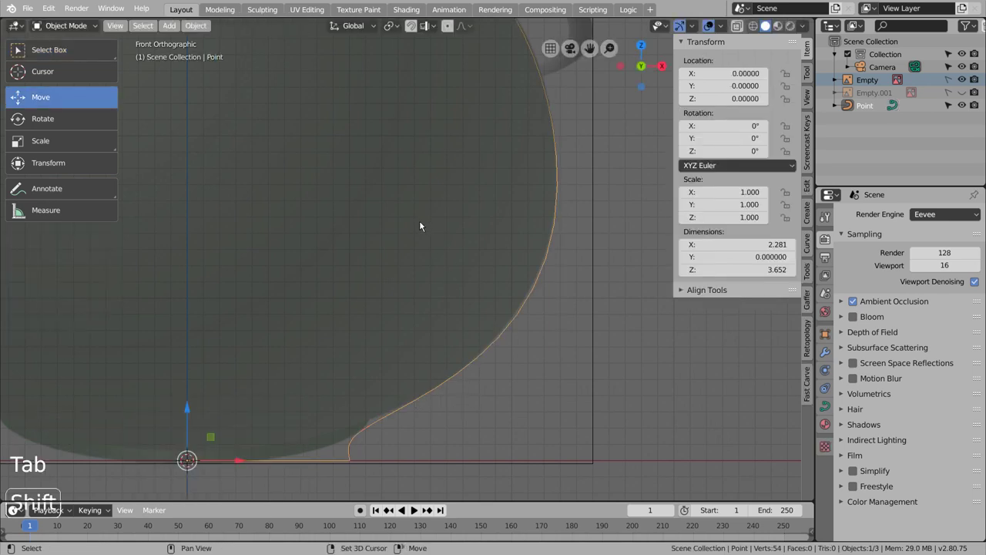
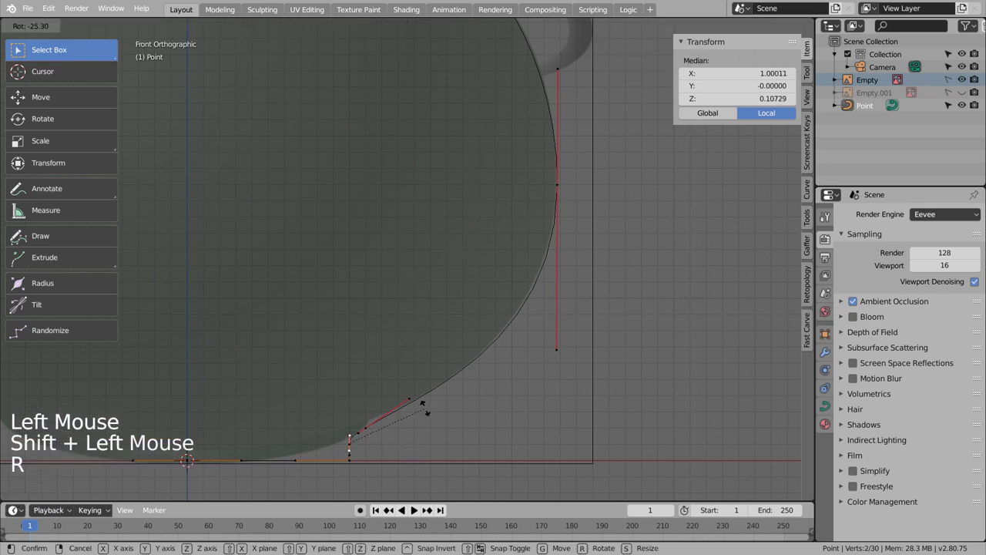
key(Tab)
middle_click(412, 249)
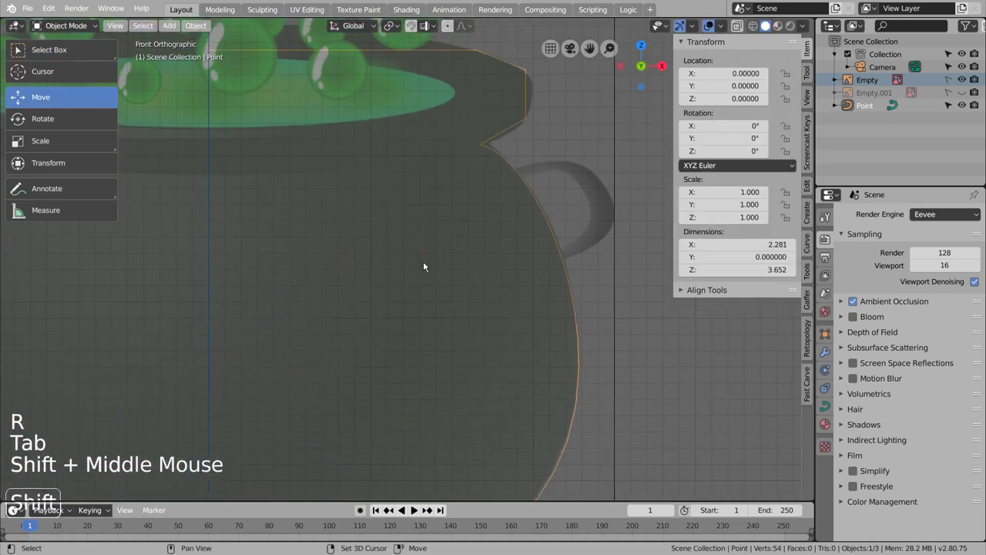
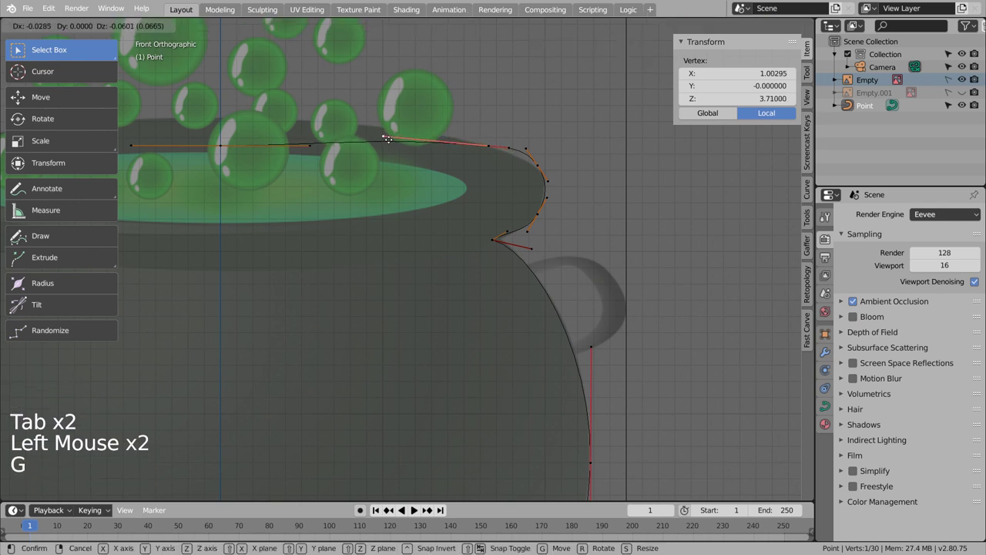
key(Tab)
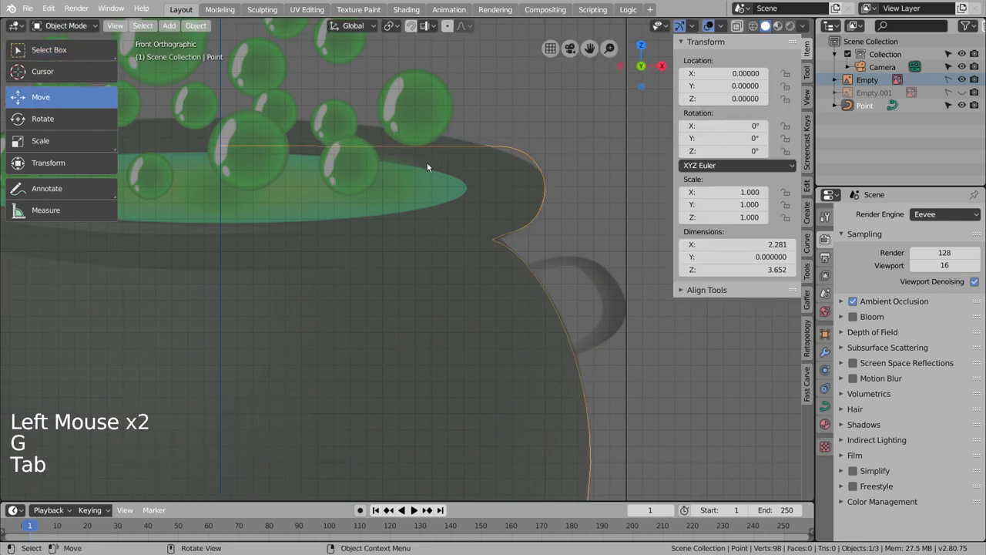
scroll(down, 3)
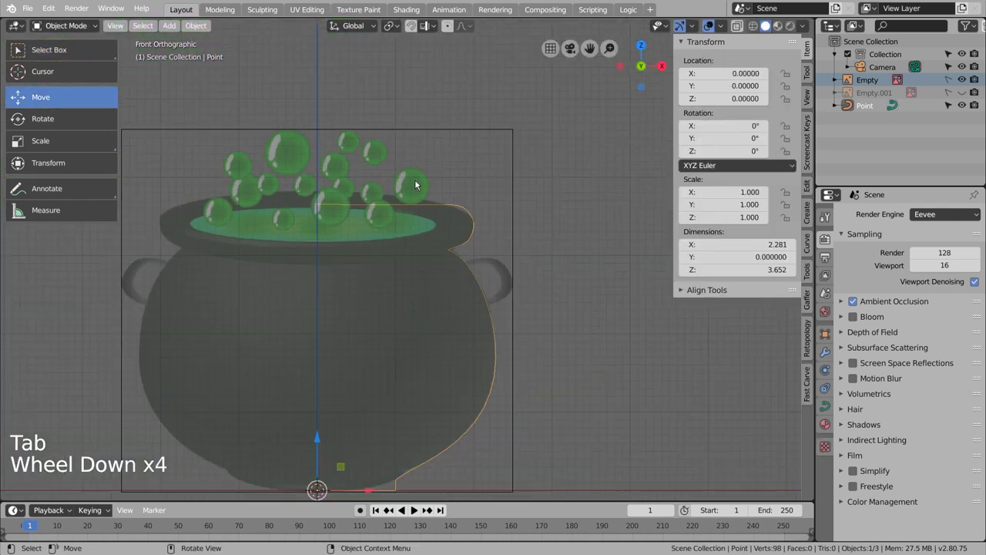
middle_click(460, 272)
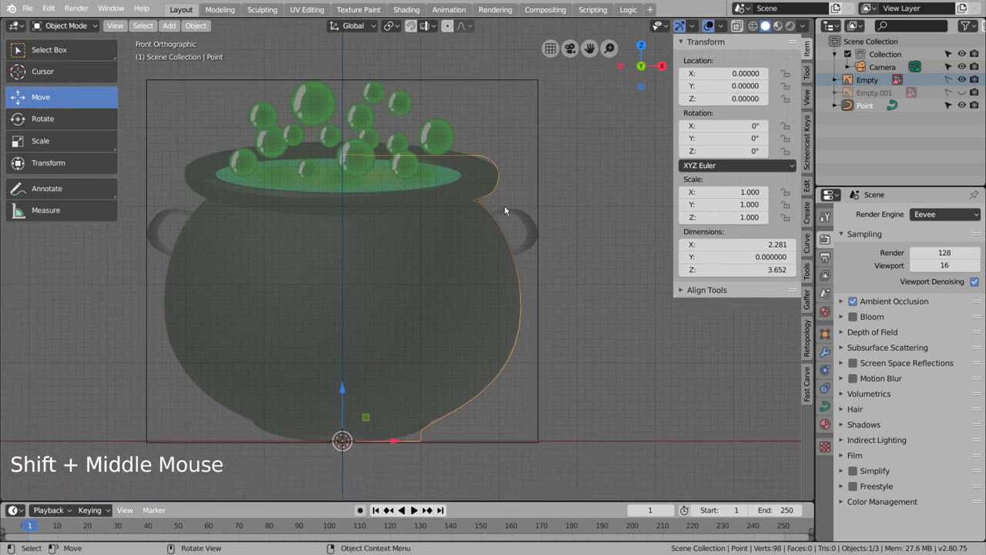
middle_click(512, 182)
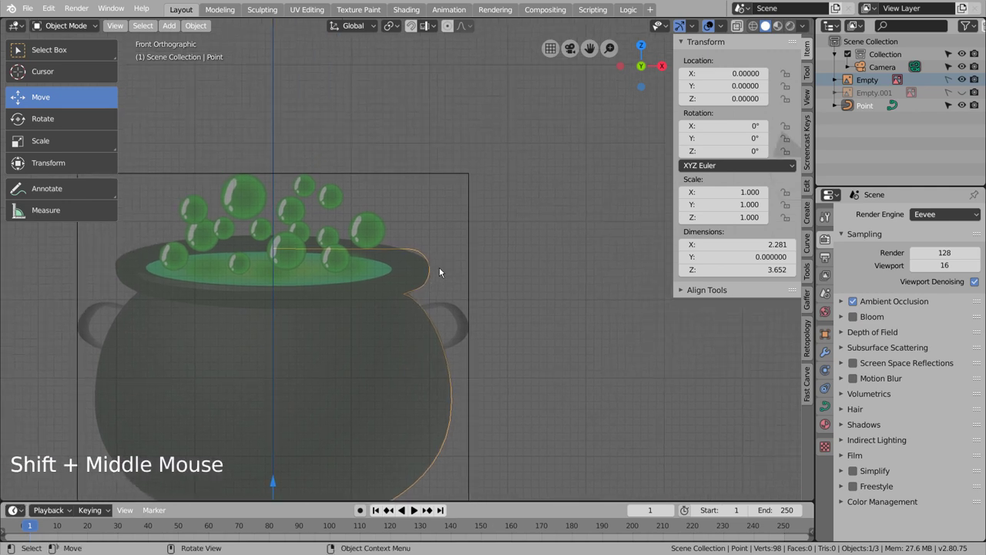
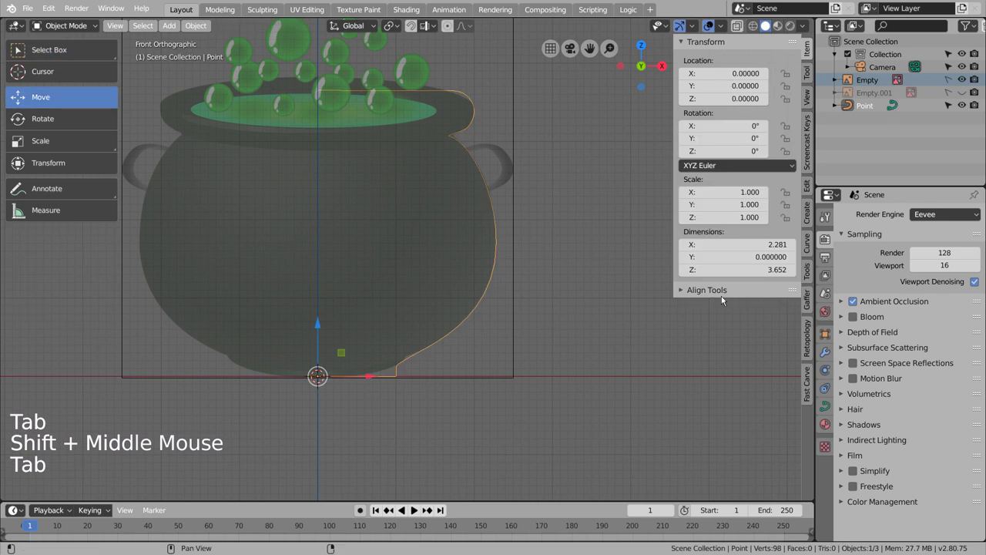
Add a Screw modifier spinning the profile 360° with 32 steps and attempt to apply it
click(830, 356)
click(871, 216)
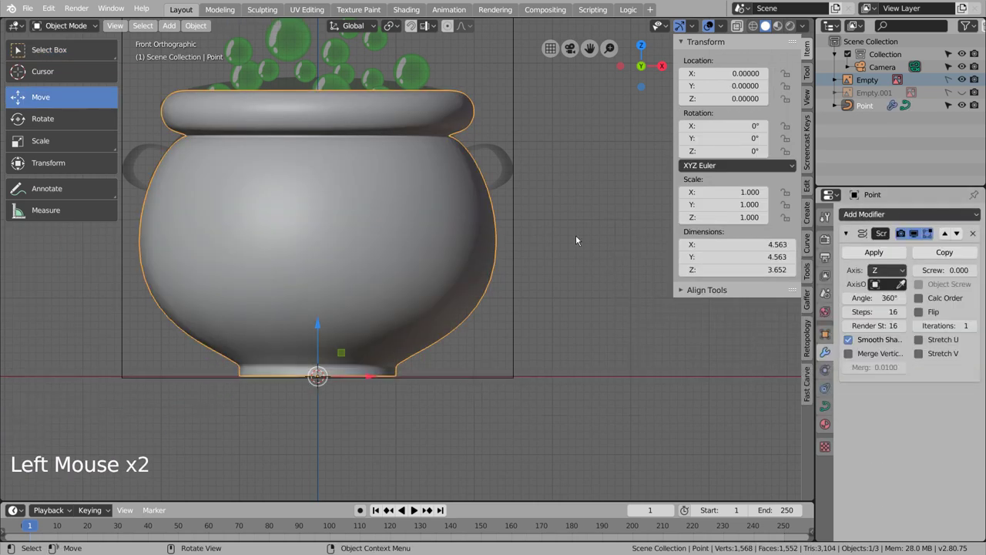
middle_click(564, 215)
middle_click(601, 304)
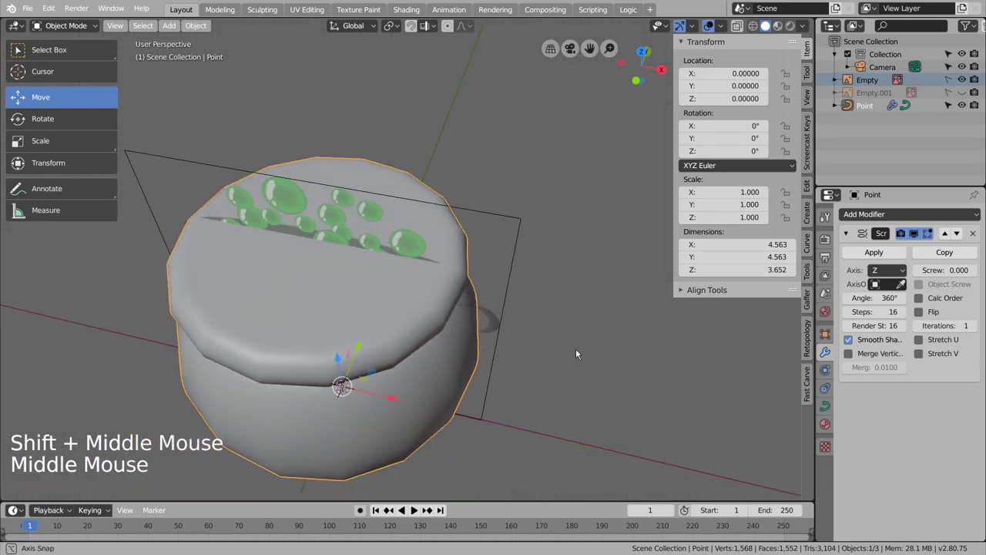
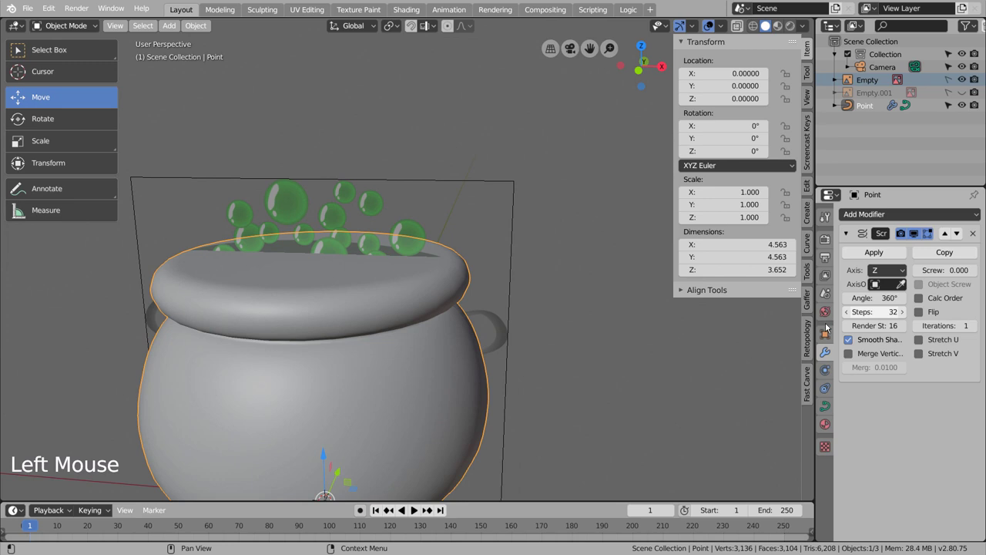
middle_click(464, 373)
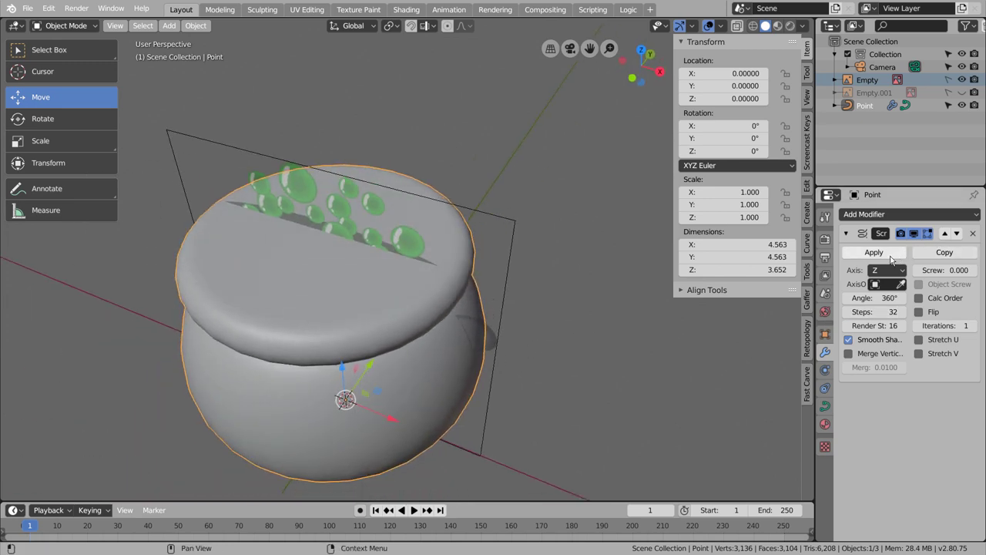
click(883, 254)
key(Tab)
Convert the spun cauldron curve into a mesh object via the object context menu
right_click(391, 289)
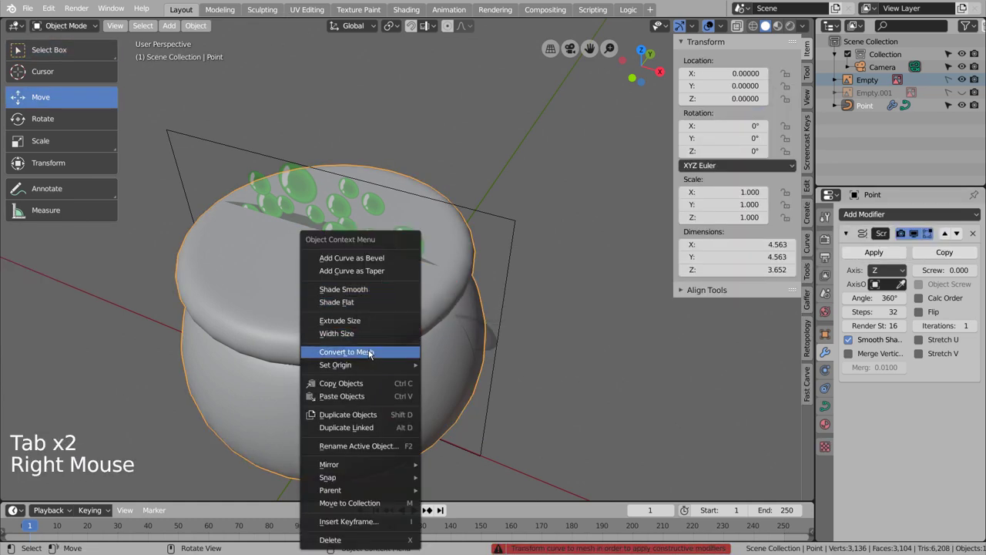
right_click(393, 294)
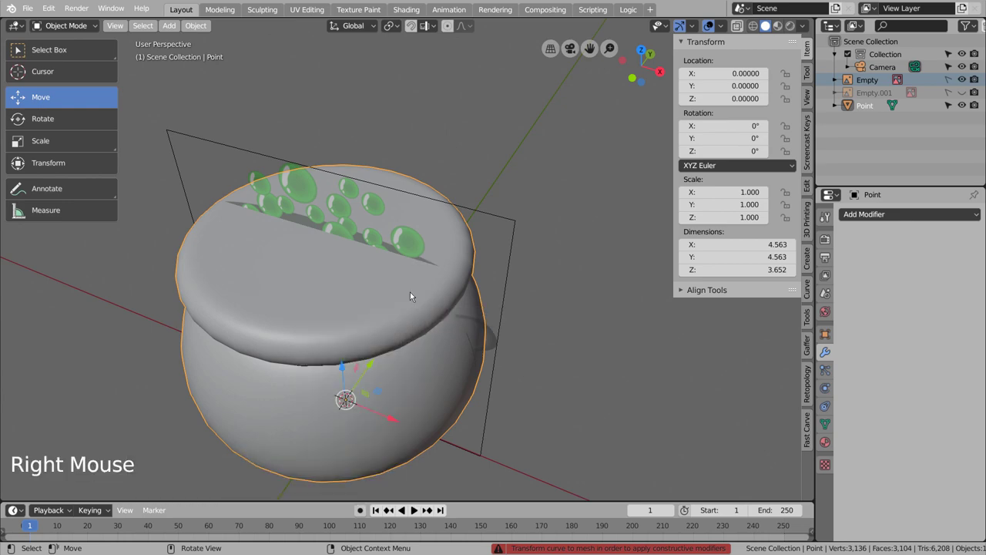
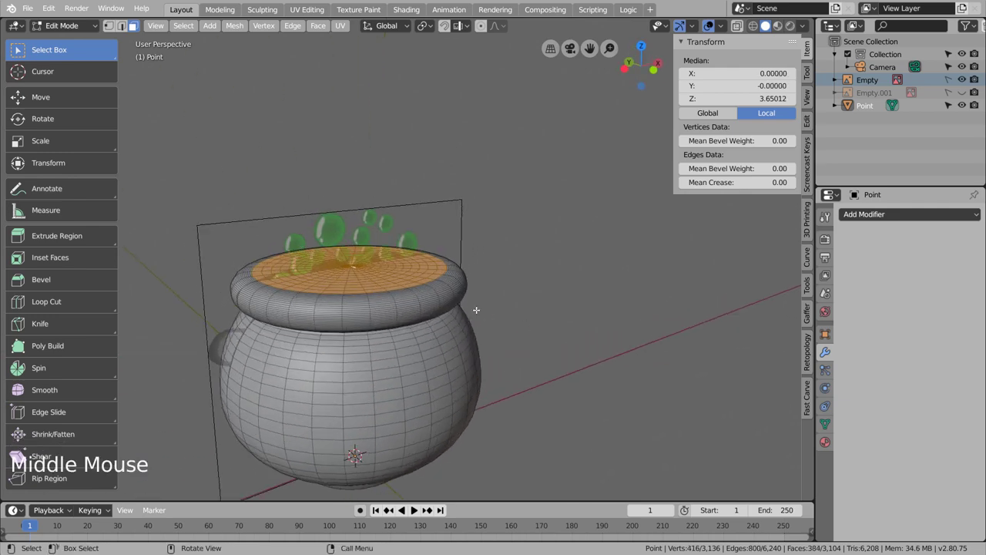
Extrude the selected top cap faces down along Z to hollow out the cauldron interior
key(e)
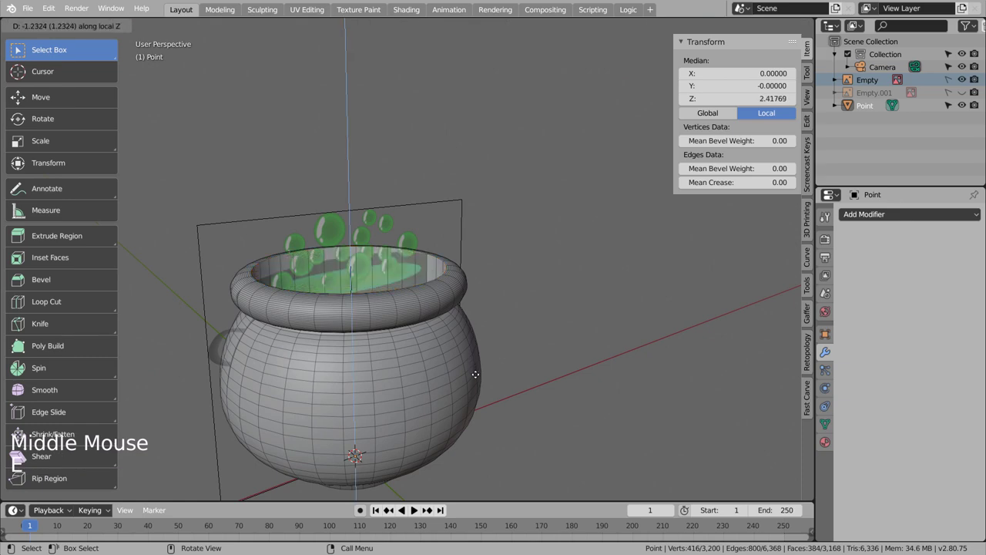
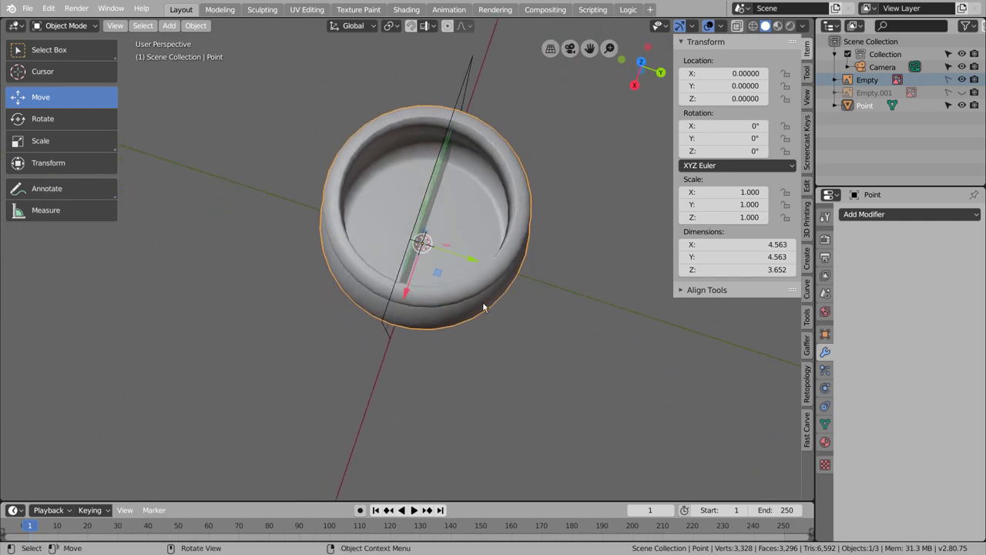
Duplicate the inner floor face, raise it to rim height and scale it down as the liquid surface
key(Tab)
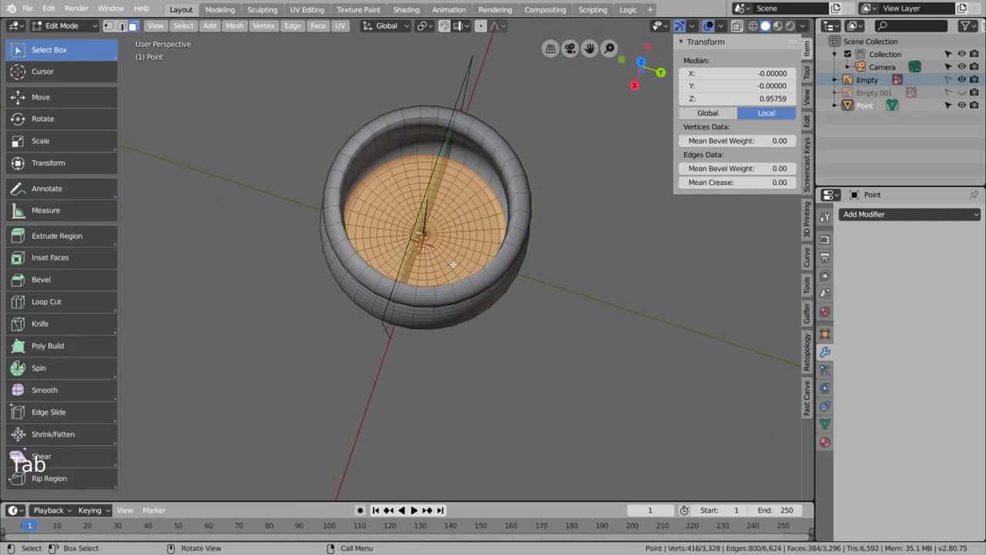
key(KP_3)
key(shift+z)
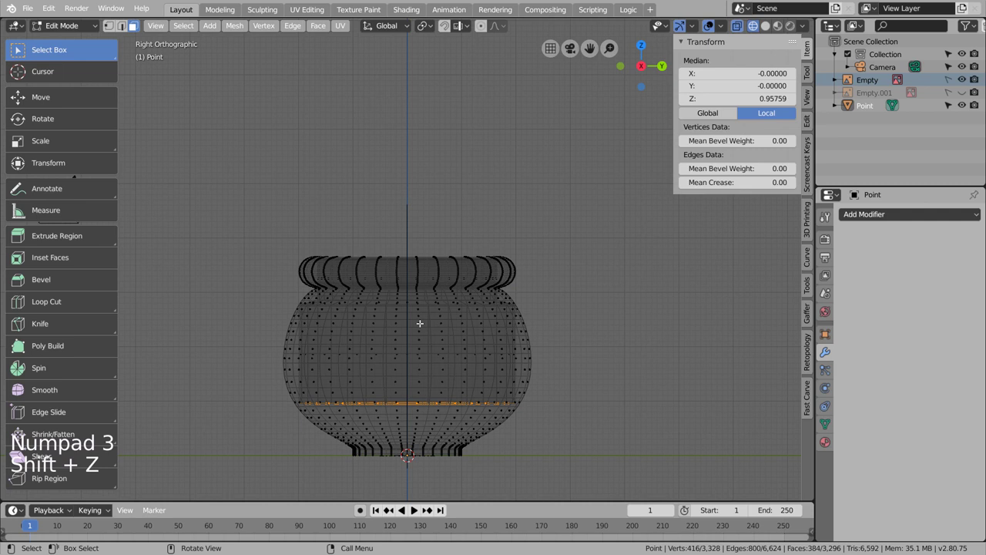
key(shift+d)
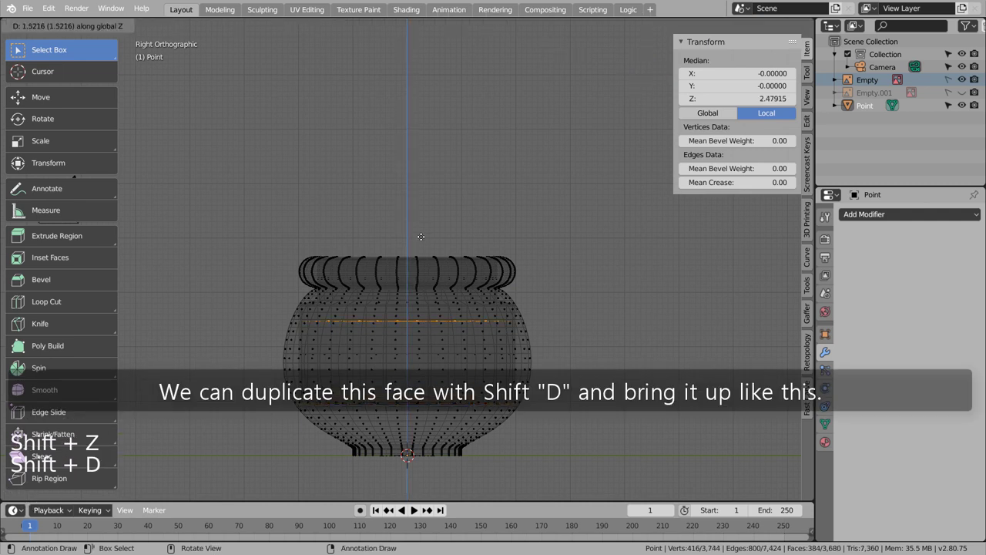
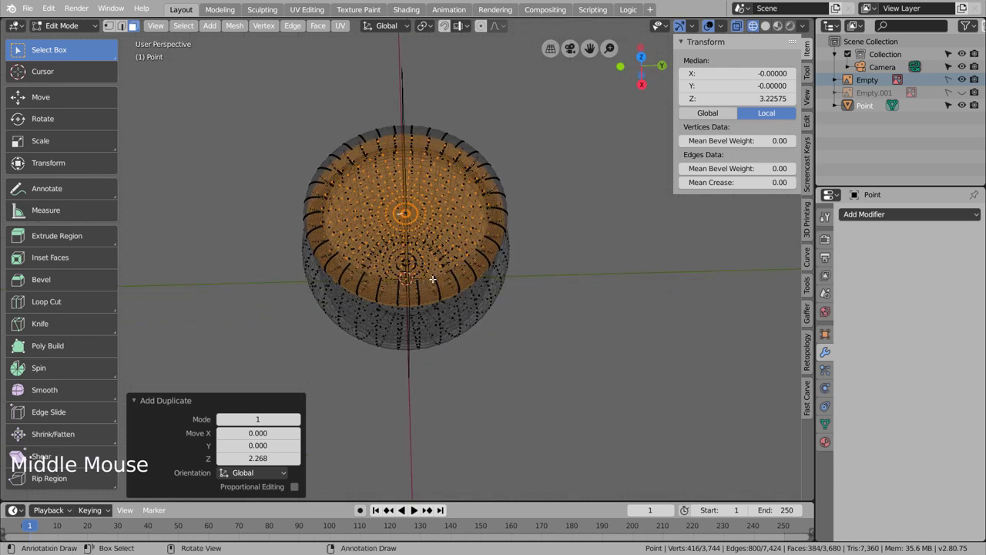
key(shift+z)
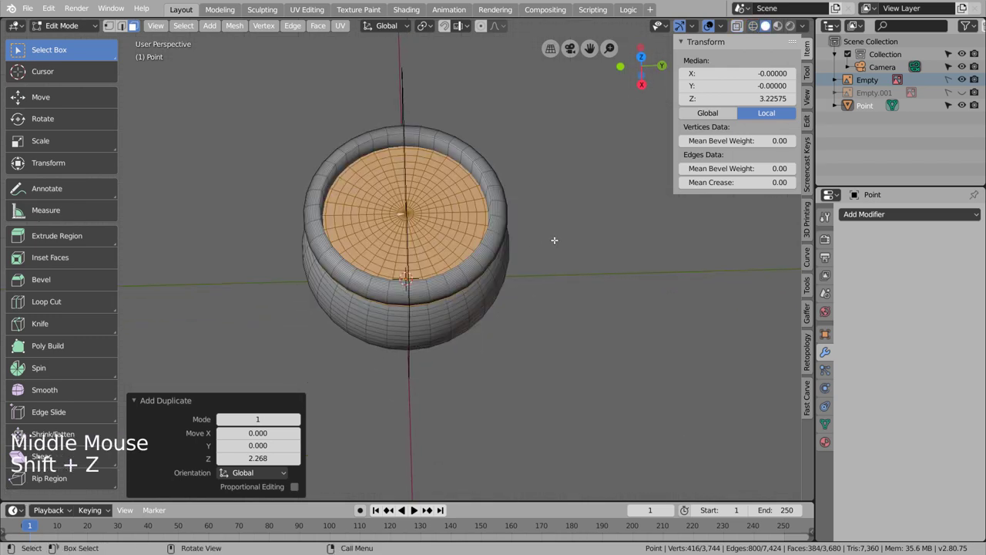
key(s)
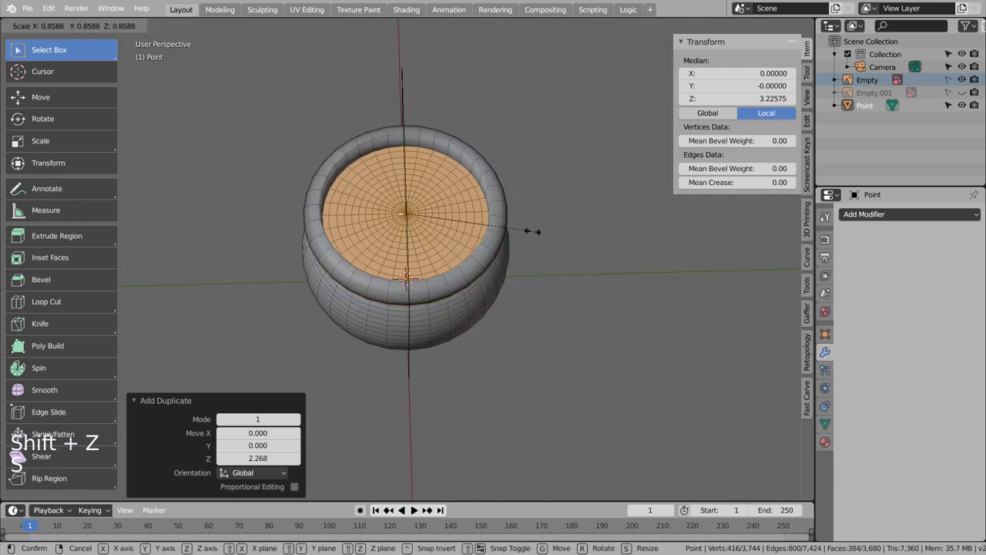
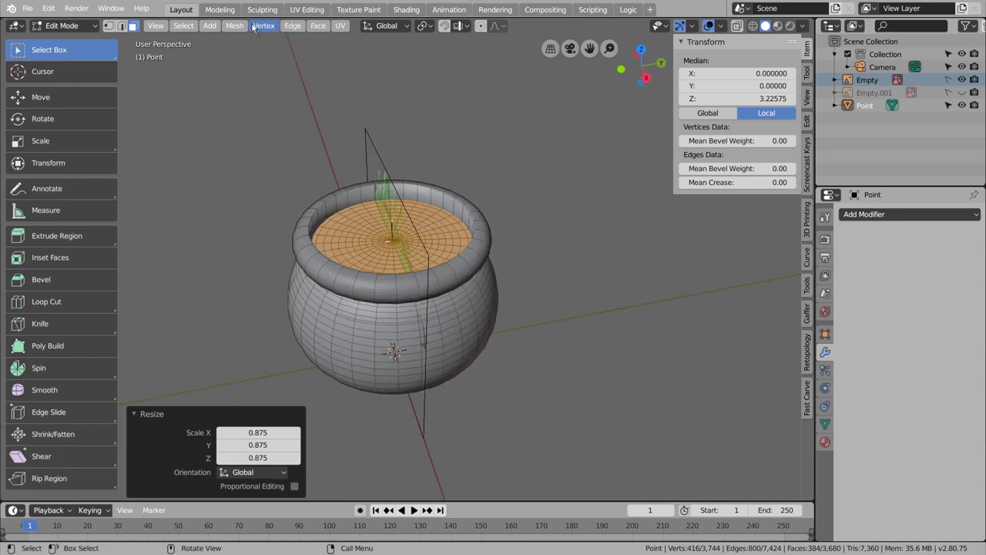
Randomize the disc's vertices and separate it into its own object, Point.001
click(233, 26)
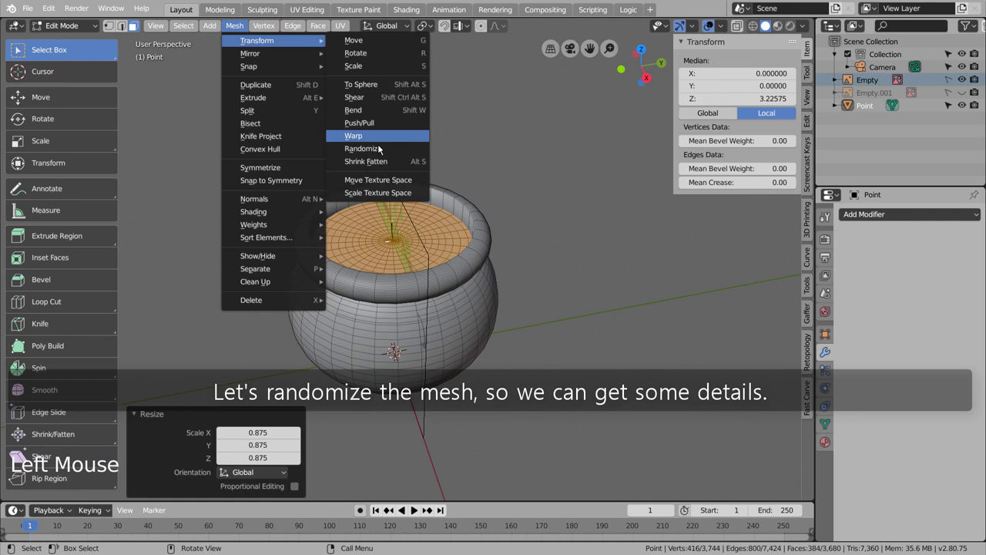
scroll(up, 3)
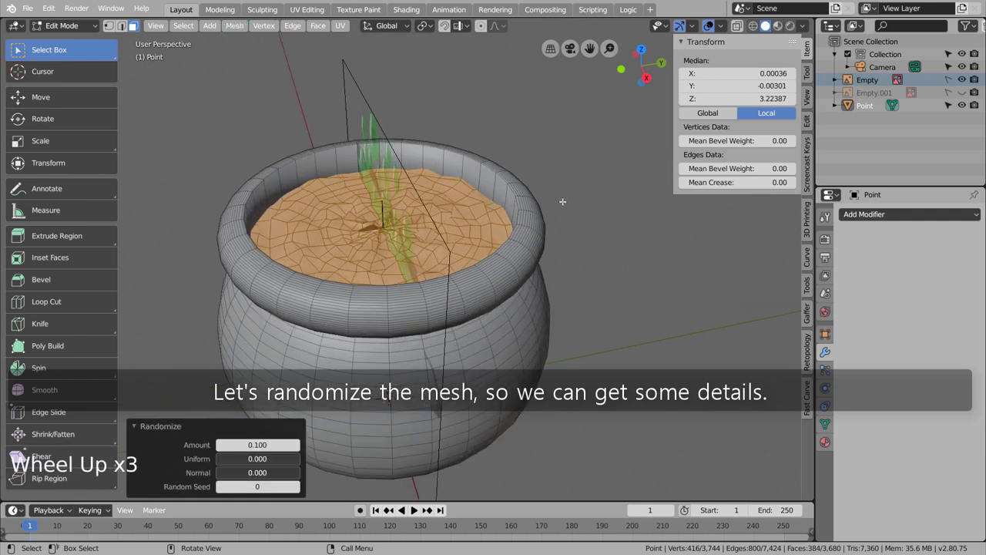
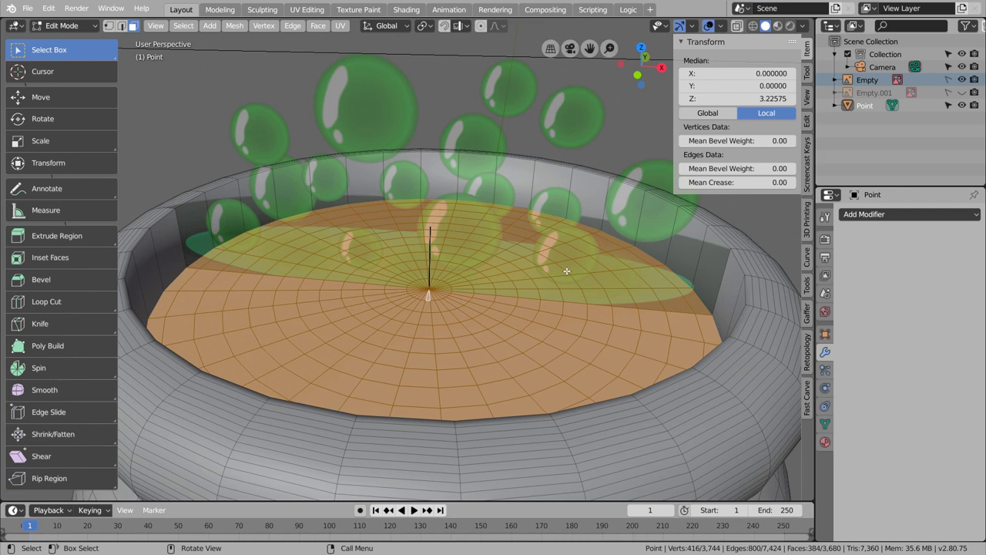
key(p)
key(Tab)
double_click(506, 343)
click(506, 343)
scroll(down, 3)
Select the liquid disc and move to the Shading workspace for a new material
scroll(down, 3)
scroll(up, 3)
key(Tab)
key(Tab)
key(Tab)
click(487, 101)
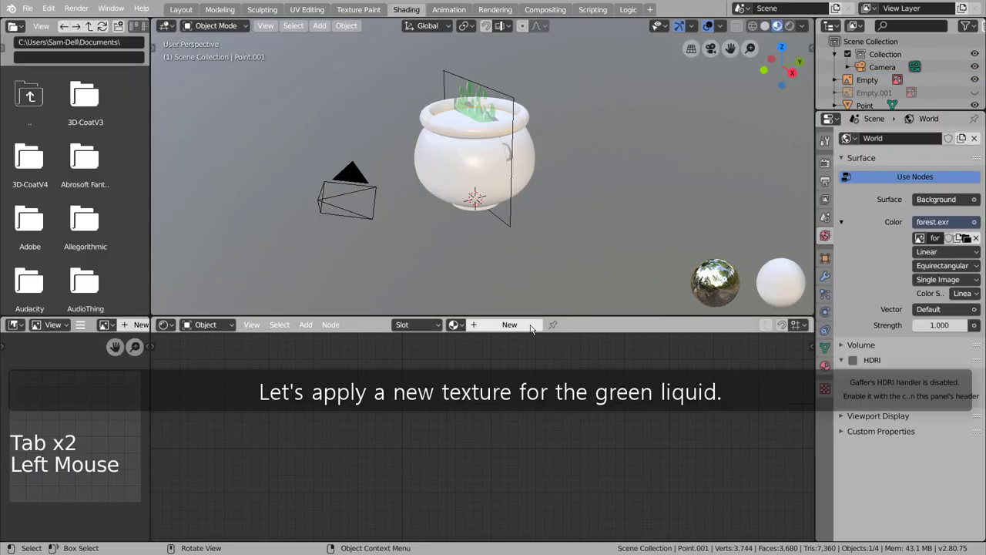
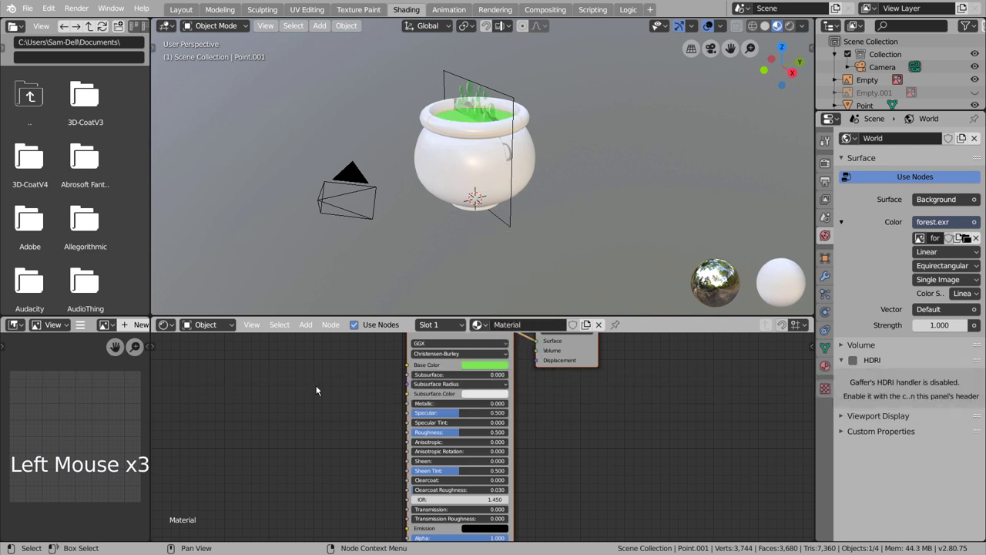
Give the disc a green material with a noise texture driving its displacement
click(302, 398)
key(shift+a)
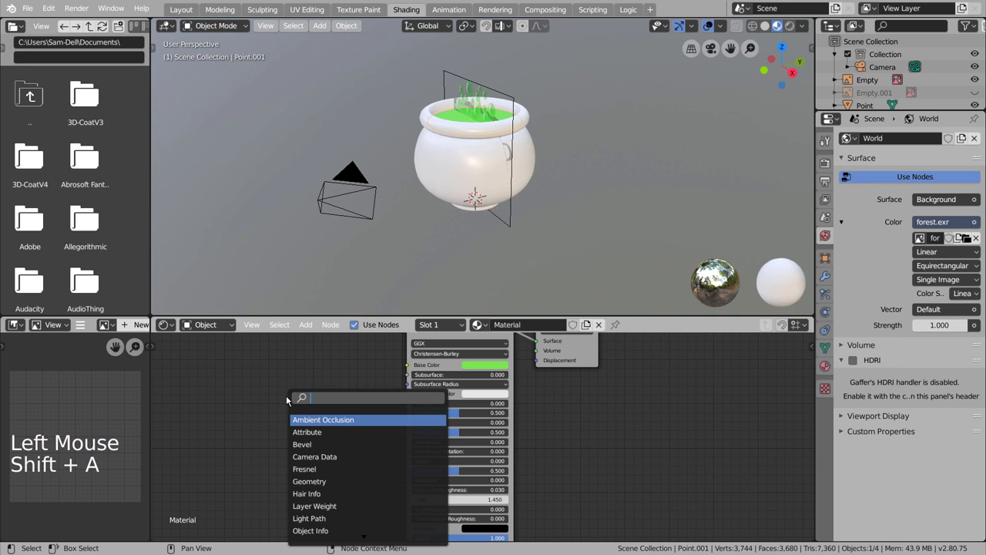
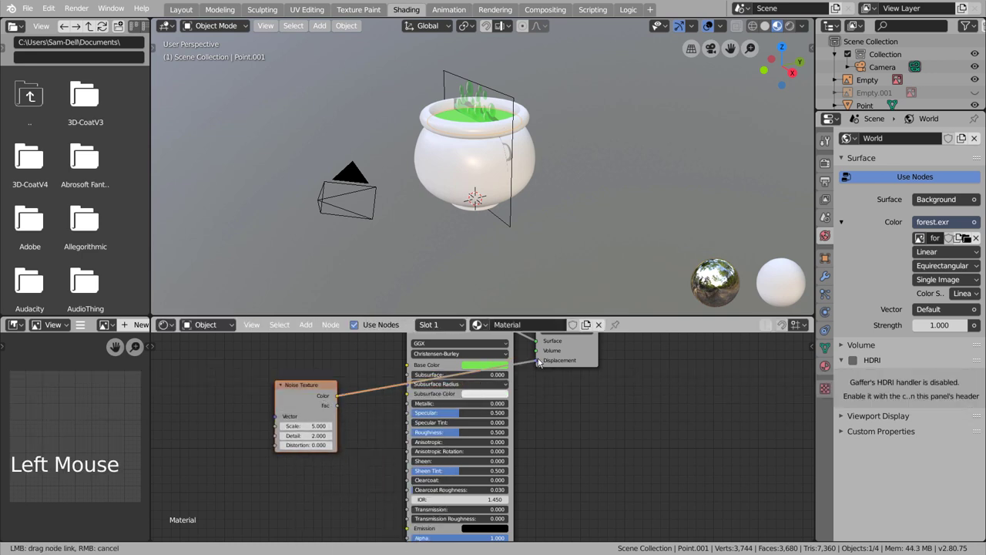
scroll(up, 3)
middle_click(473, 154)
middle_click(461, 231)
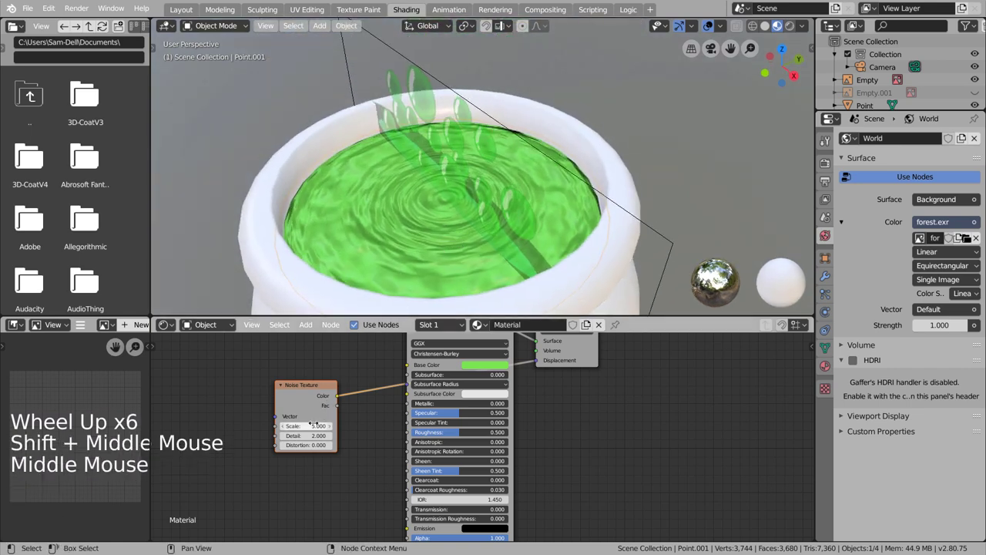
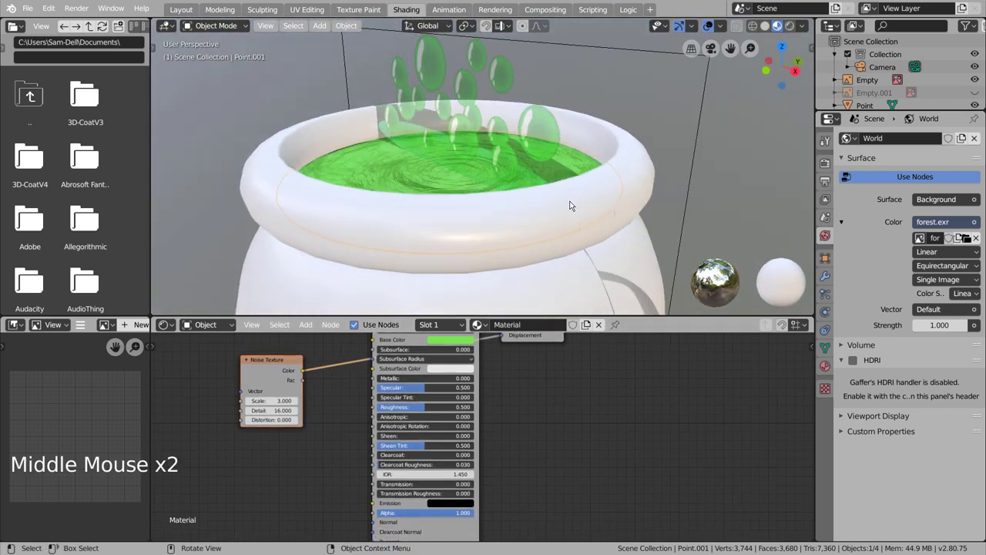
Replace the Principled BSDF with a green Emission shader in the liquid material
scroll(down, 3)
scroll(down, 3)
click(447, 342)
scroll(down, 3)
key(x)
click(442, 354)
key(shift+a)
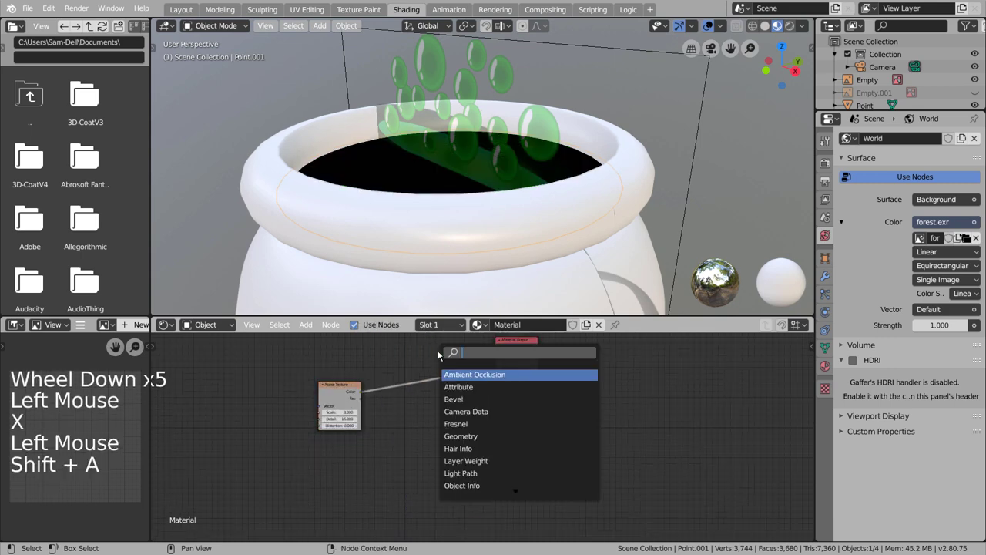
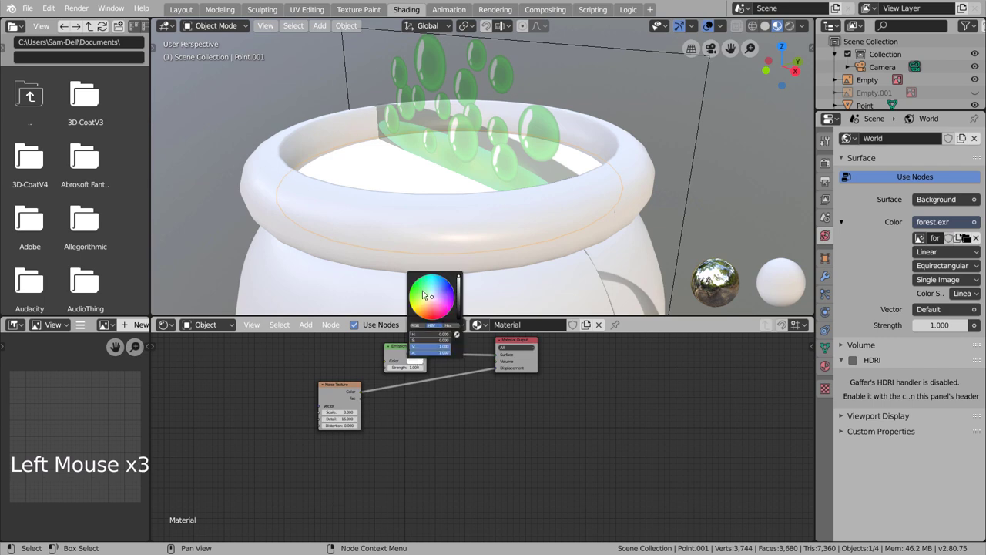
scroll(up, 3)
Blend the emission with a BSDF through a Mix Shader and raise strength for a vivid glow
middle_click(509, 207)
scroll(down, 3)
middle_click(468, 260)
middle_click(475, 211)
scroll(up, 3)
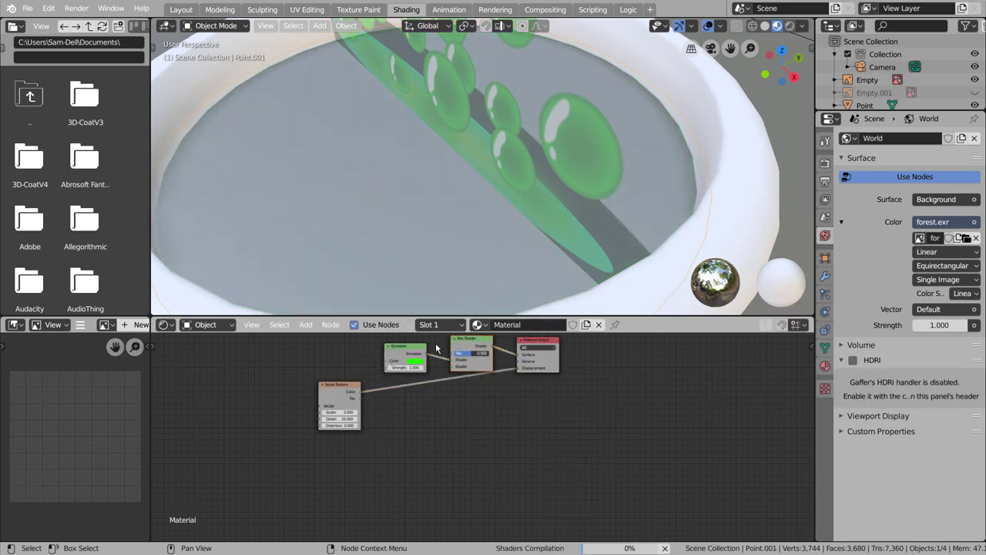
key(shift+a)
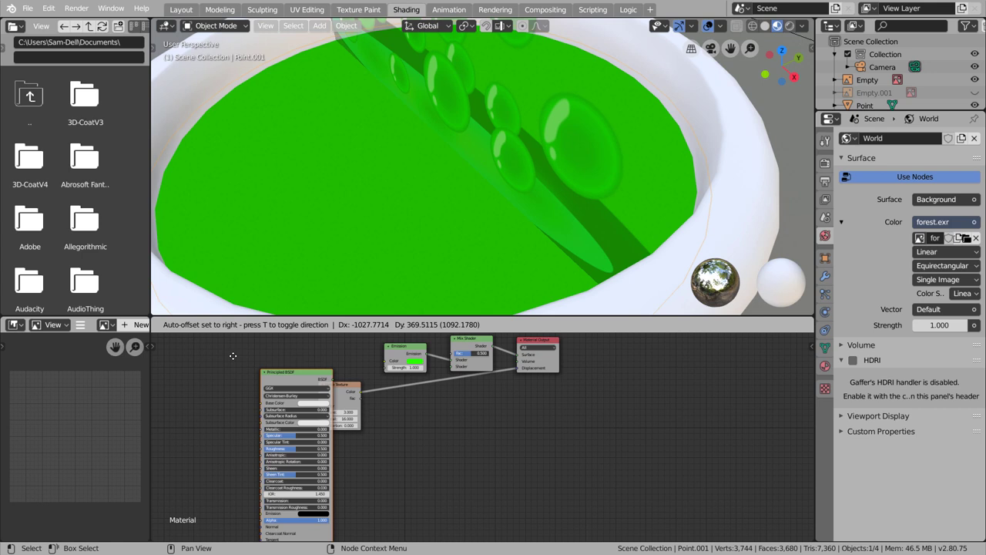
click(311, 369)
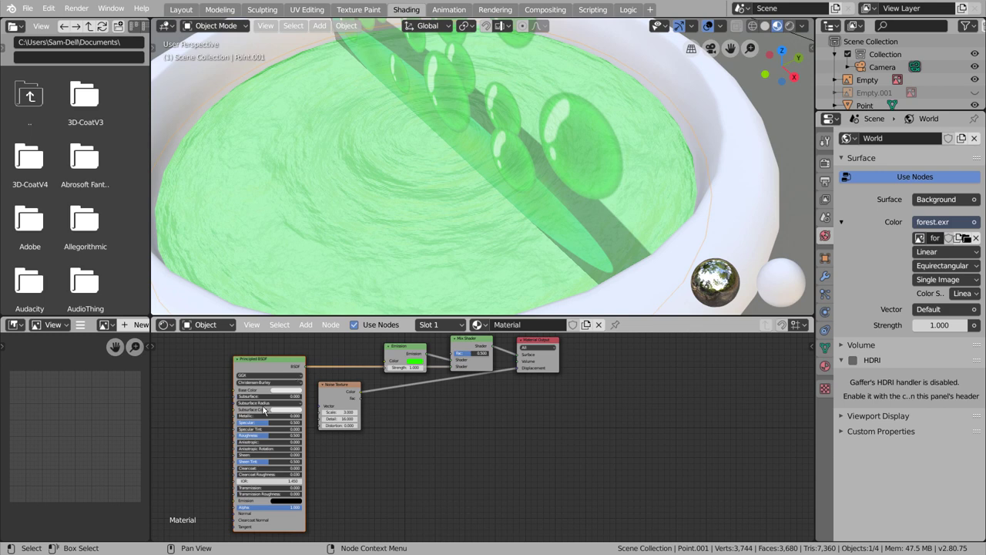
click(291, 392)
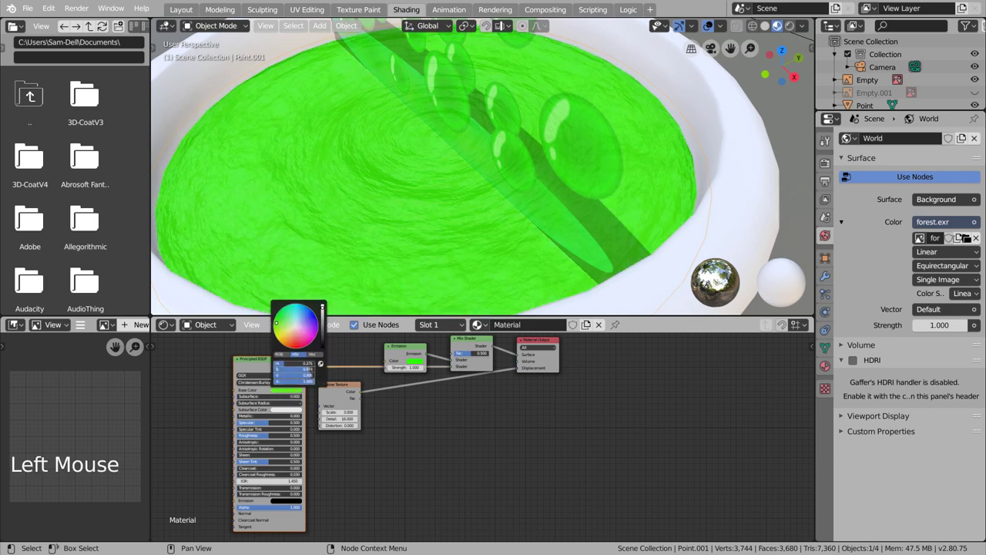
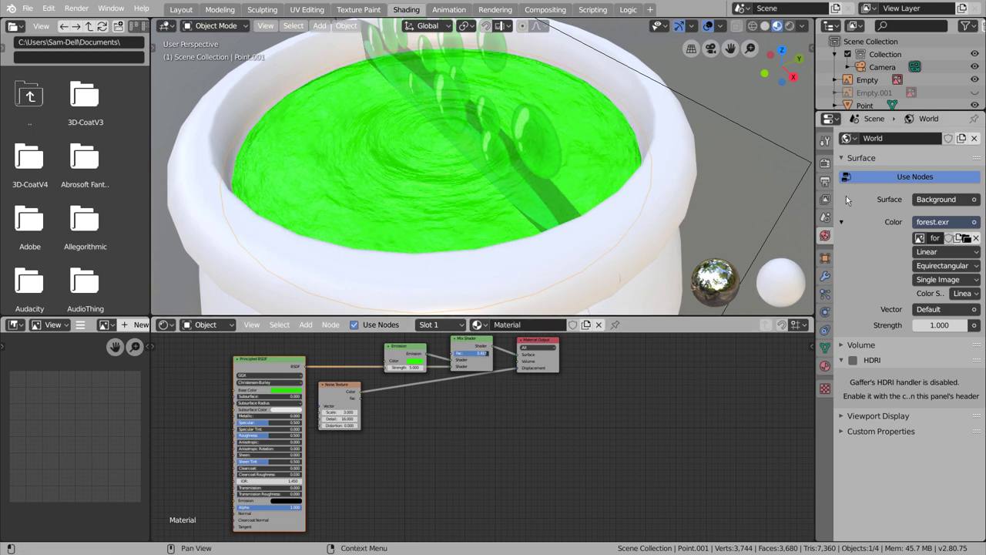
Enable Ambient Occlusion and Bloom in the Render Properties
click(829, 166)
click(859, 246)
click(798, 30)
middle_click(710, 212)
scroll(down, 3)
middle_click(688, 194)
Give the cauldron body its own material textured with the Metal29 PBR image set and darken it
click(510, 199)
click(495, 328)
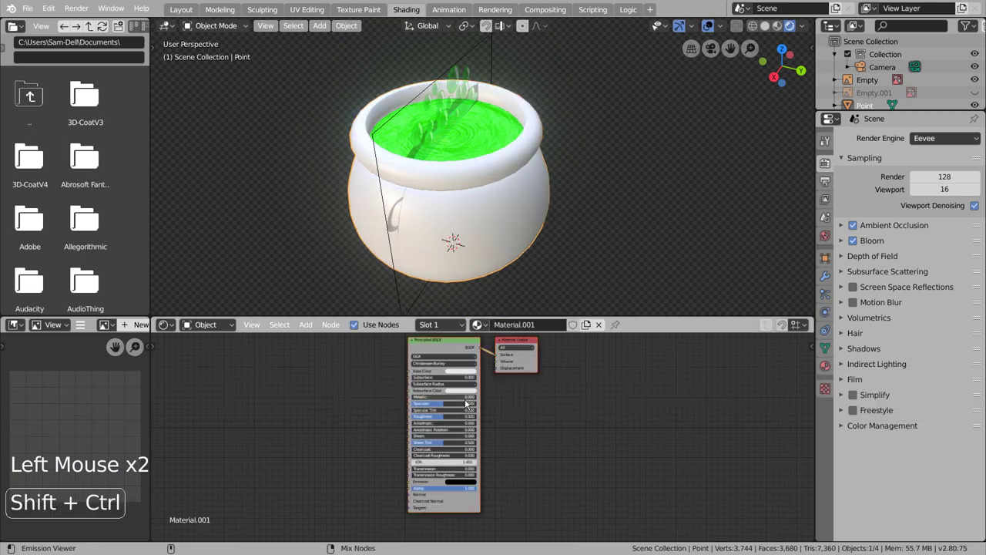
click(441, 346)
key(ctrl+shift+t)
click(213, 98)
click(209, 108)
double_click(209, 144)
click(940, 40)
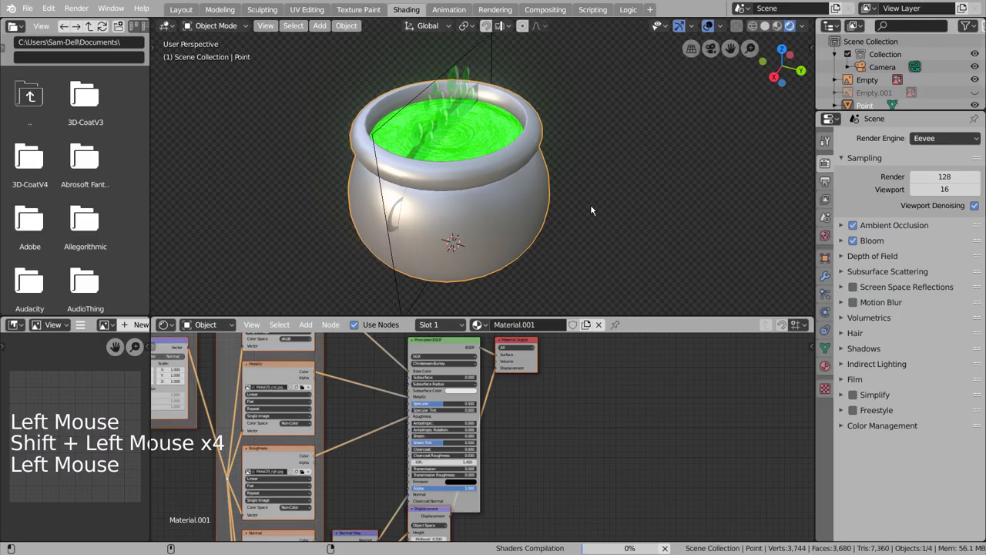
Orbit around the cauldron to inspect its dark metallic surface
middle_click(588, 207)
scroll(up, 3)
middle_click(572, 175)
scroll(down, 3)
middle_click(583, 198)
scroll(up, 3)
scroll(down, 3)
middle_click(592, 214)
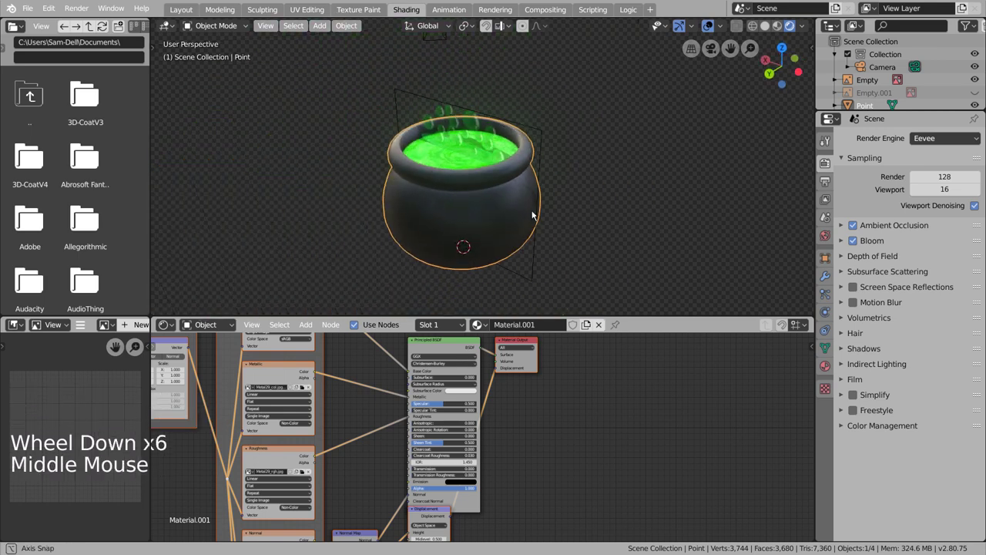
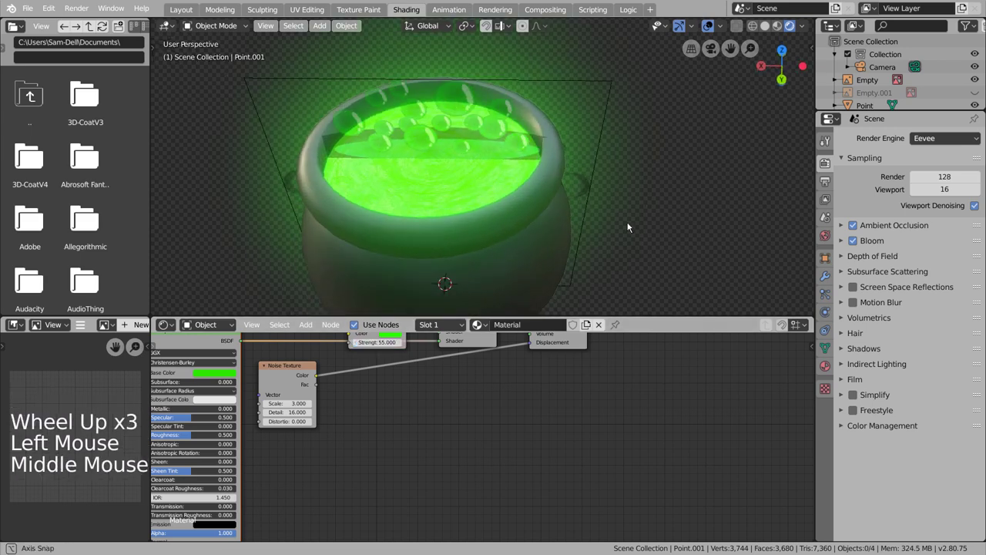
scroll(up, 3)
middle_click(573, 189)
middle_click(512, 402)
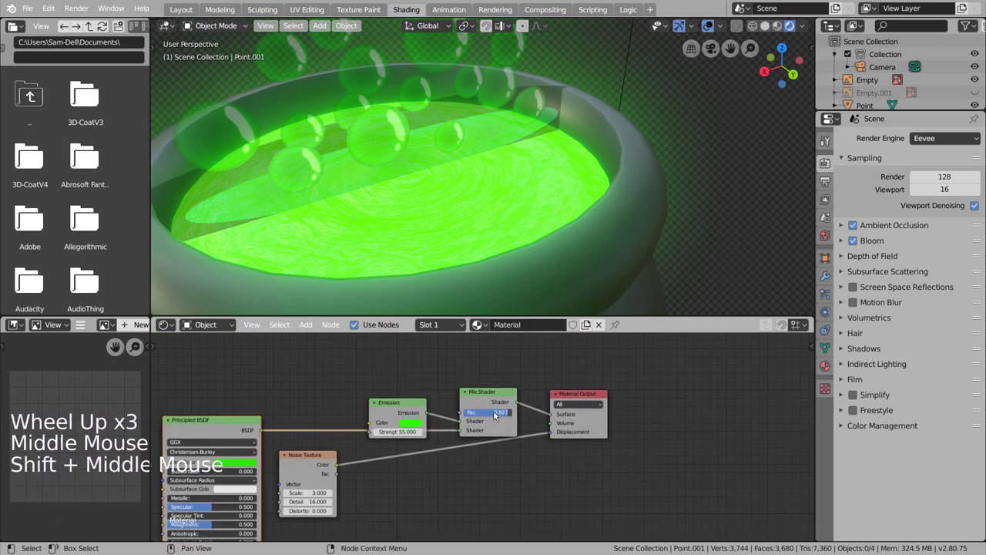
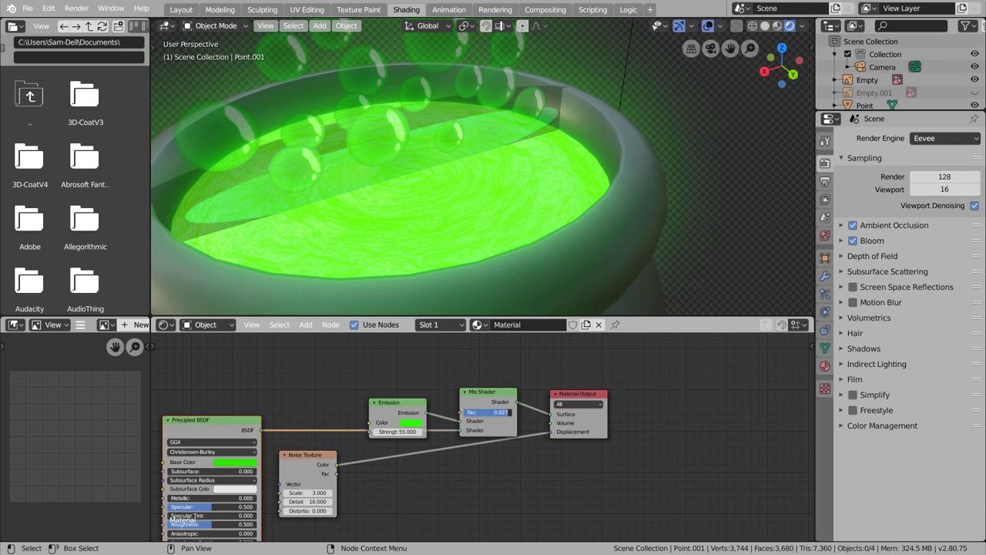
click(501, 231)
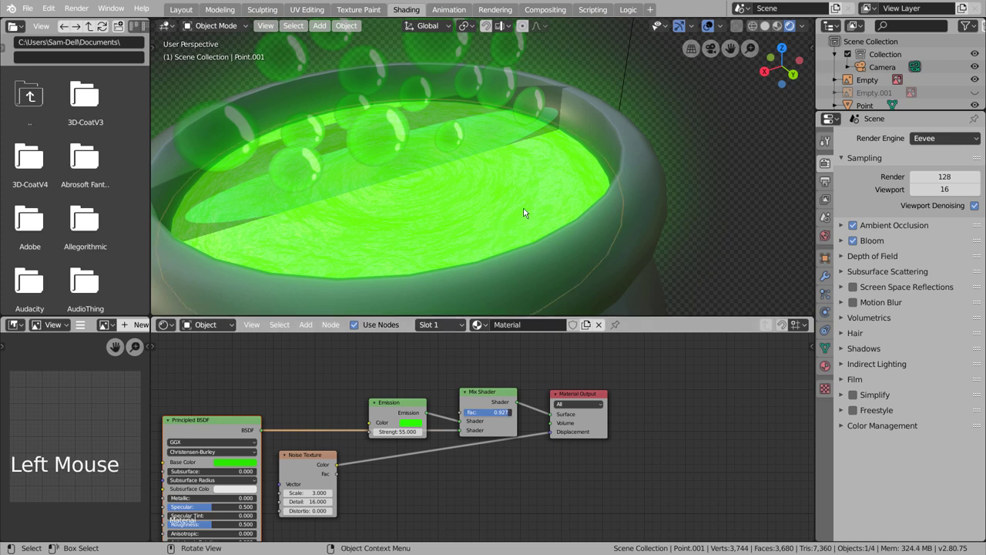
key(Tab)
key(a)
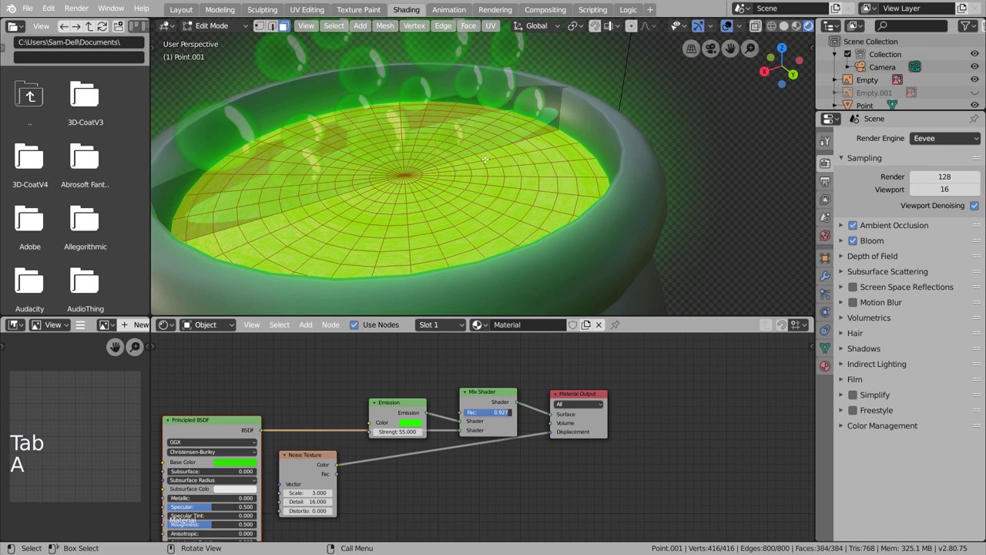
click(390, 31)
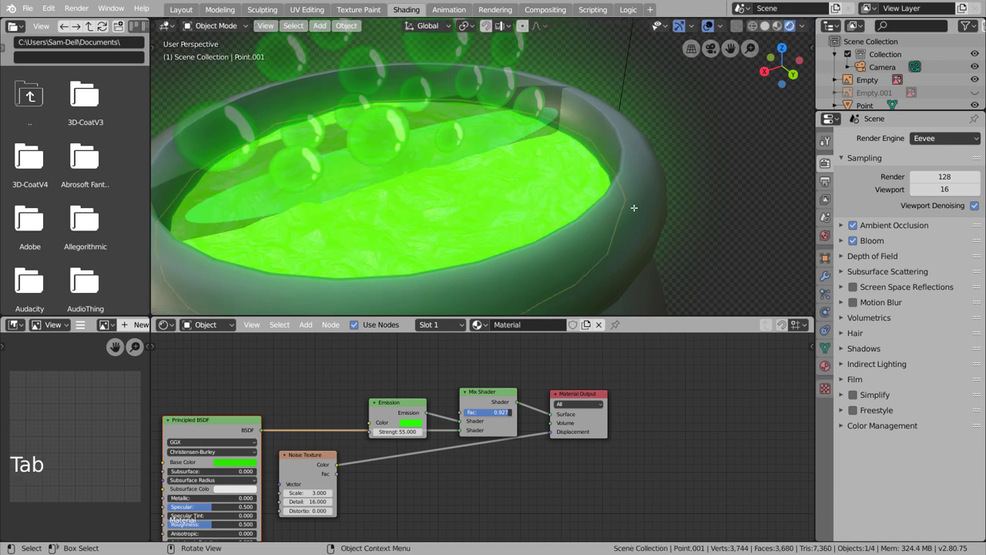
scroll(down, 3)
middle_click(640, 213)
click(642, 199)
middle_click(645, 207)
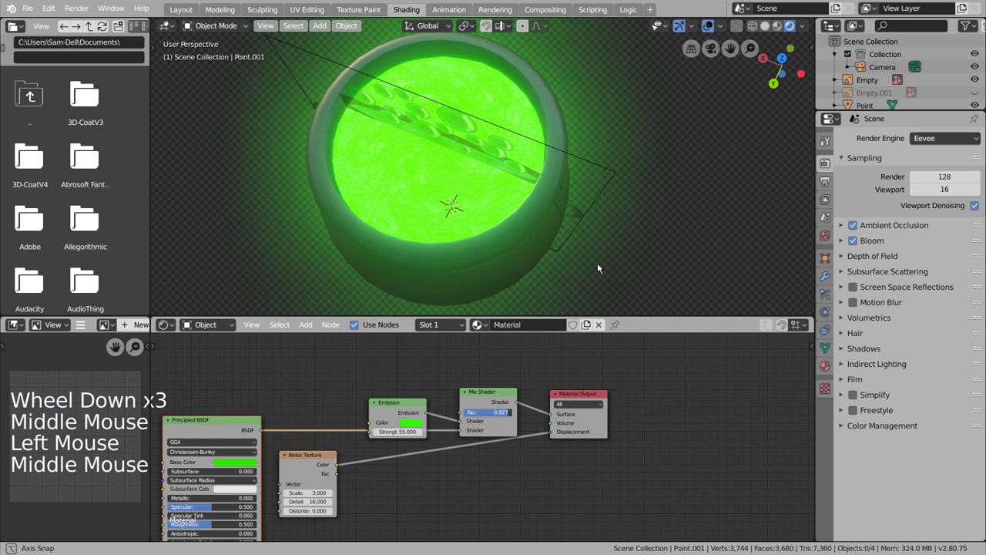
scroll(down, 3)
middle_click(623, 215)
middle_click(625, 195)
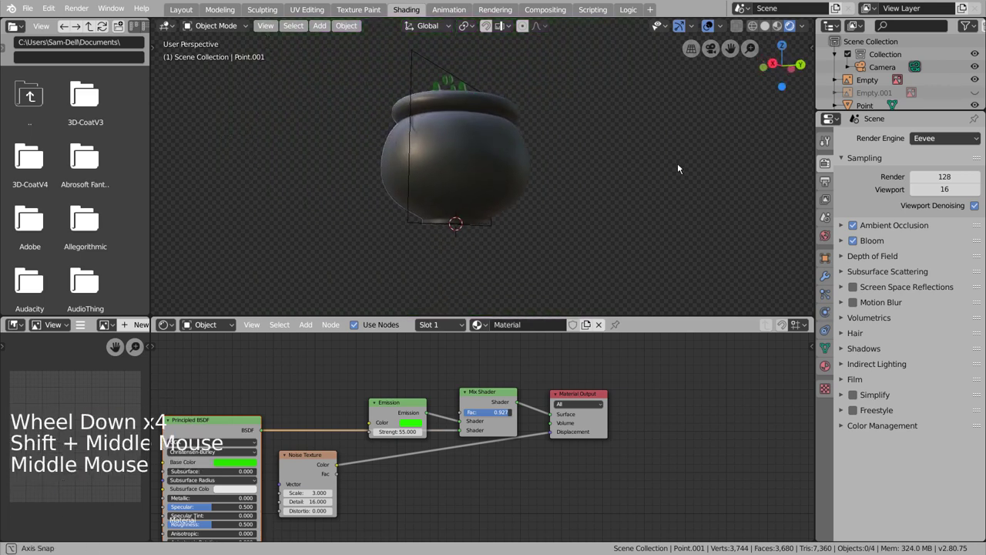
middle_click(583, 224)
scroll(up, 3)
middle_click(585, 253)
scroll(up, 3)
Add a UV sphere, raise it straight up above the cauldron rim in front view and scale it down
click(611, 227)
key(shift+a)
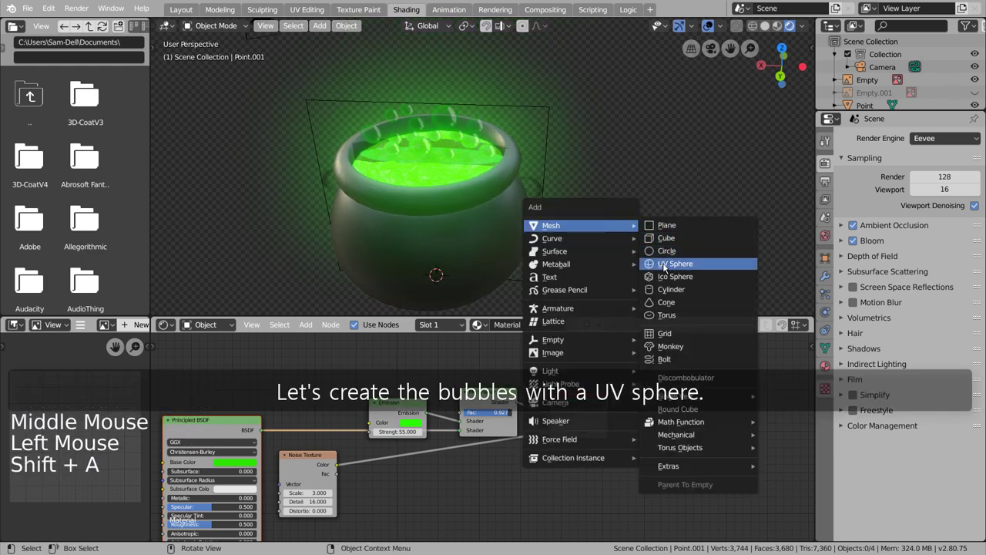
scroll(up, 3)
key(s)
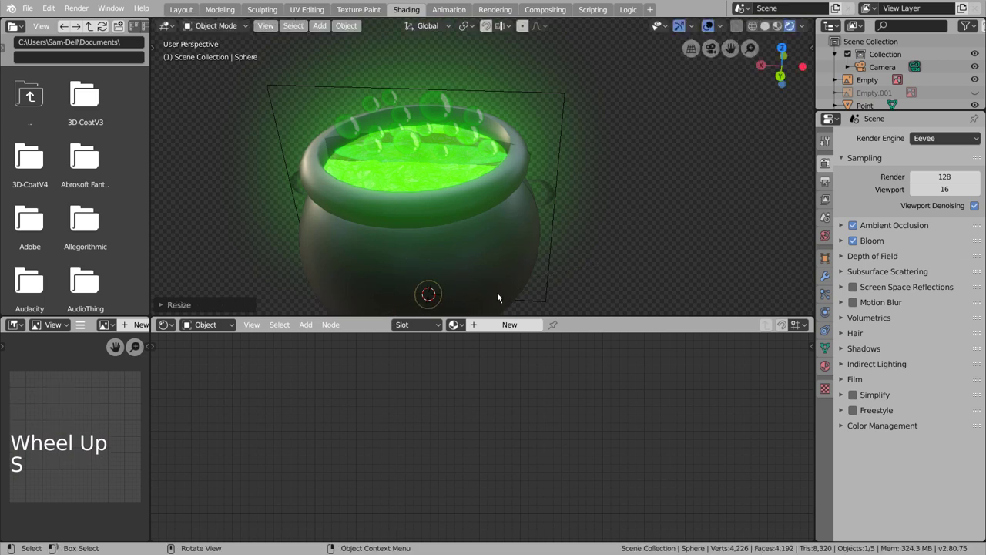
key(KP_1)
key(g)
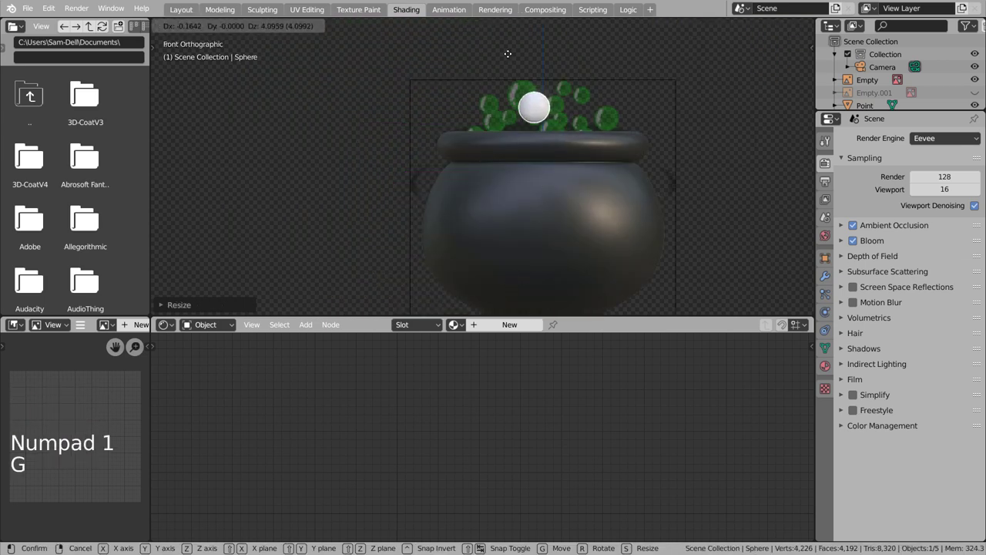
key(s)
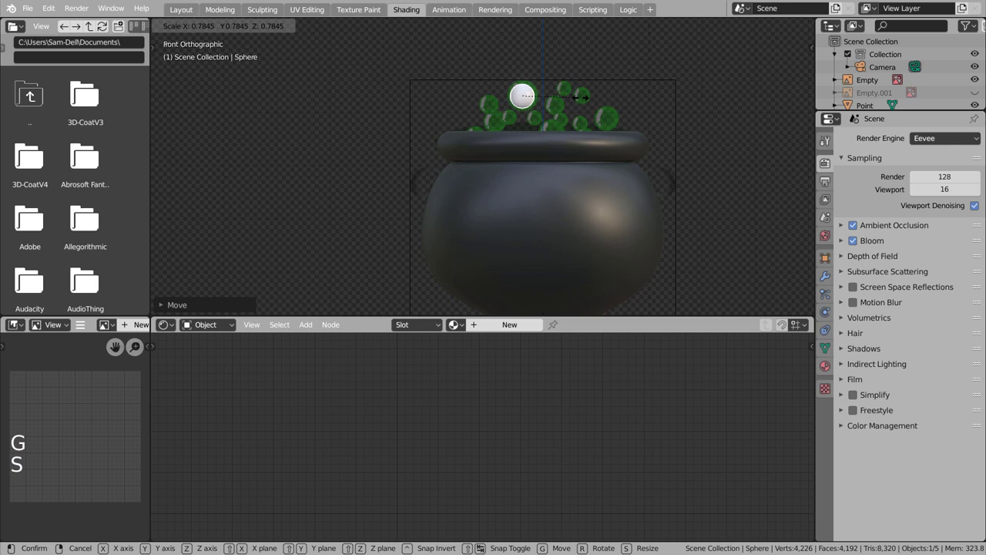
right_click(527, 92)
Return to an angled view and show the liquid surface's material settings
middle_click(606, 98)
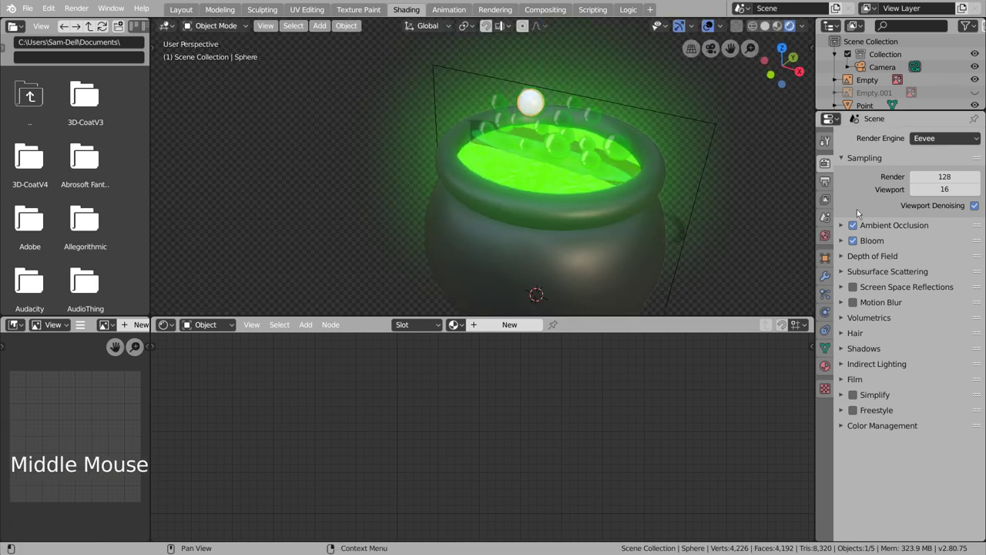
click(587, 180)
click(830, 369)
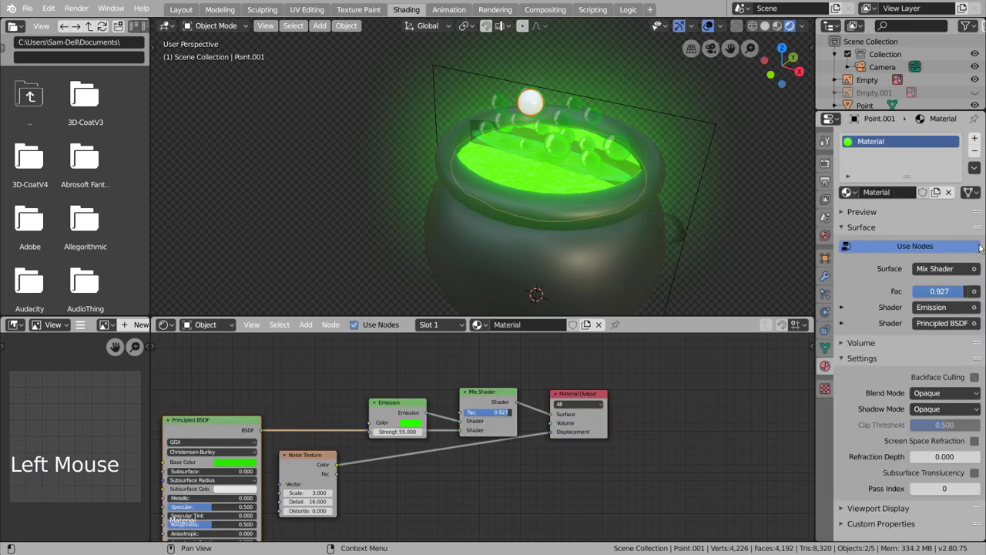
Link the liquid's glowing green material to the new sphere
click(977, 172)
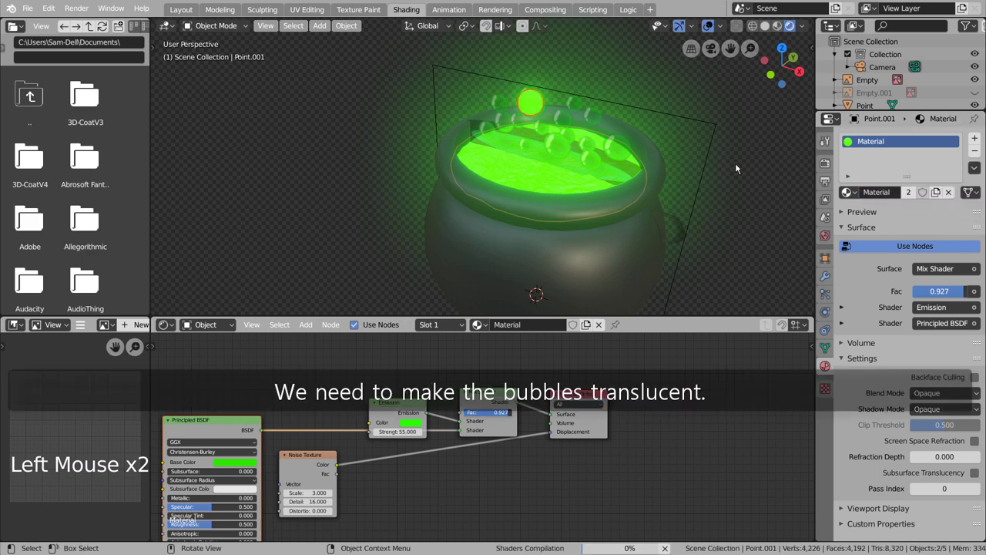
click(742, 166)
middle_click(716, 198)
scroll(up, 3)
middle_click(613, 123)
Adjust the Mix Shader nodes in the sphere's material and duplicate one
click(463, 118)
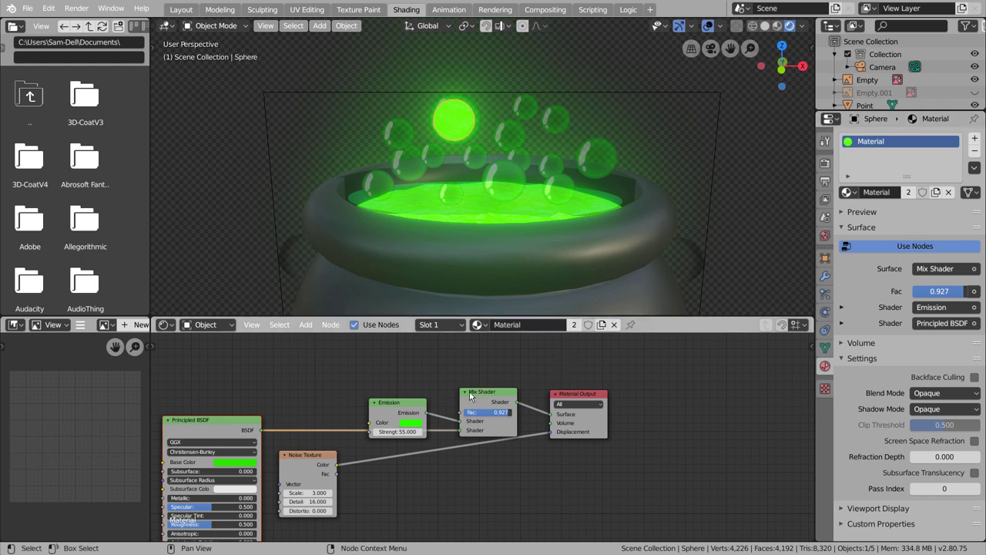
click(480, 394)
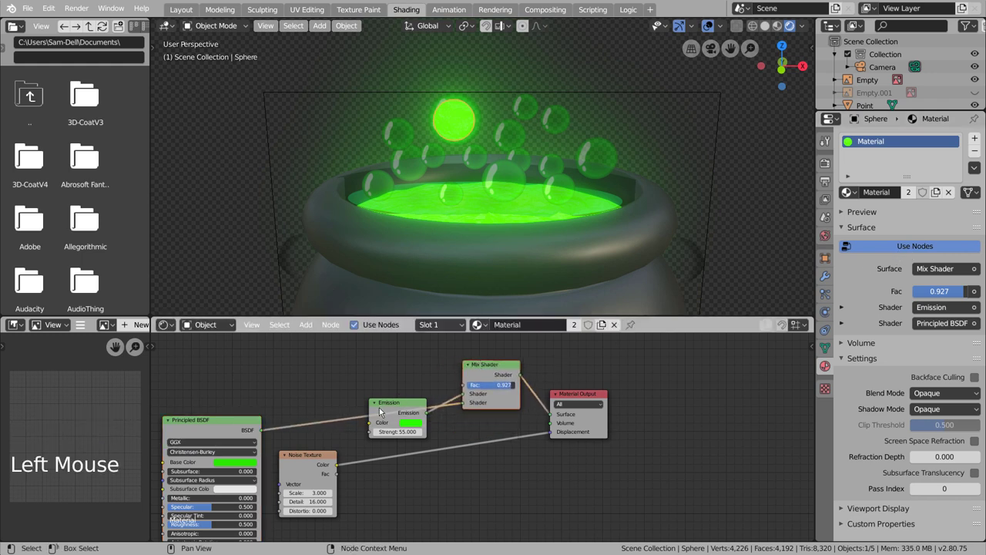
click(391, 409)
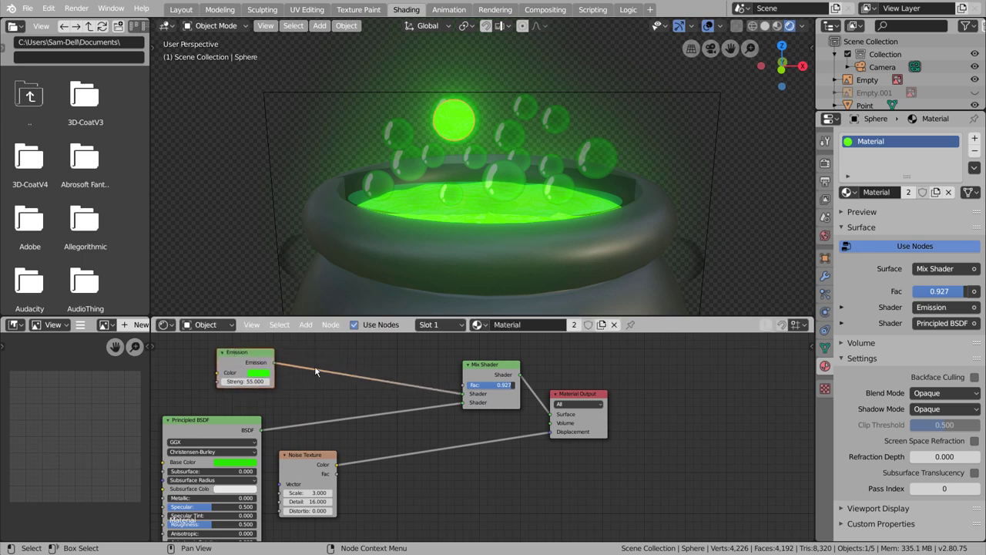
click(476, 369)
click(470, 366)
click(486, 374)
key(shift+d)
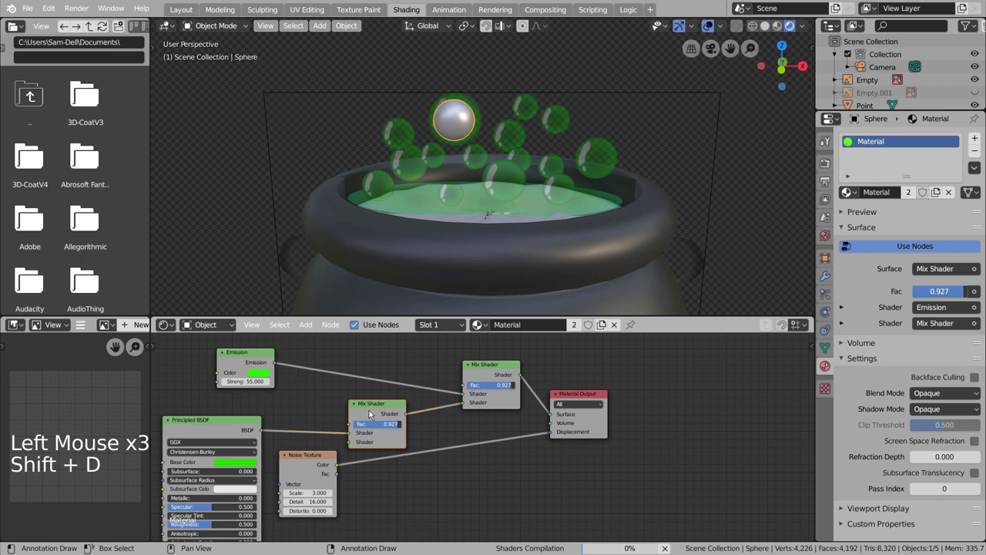
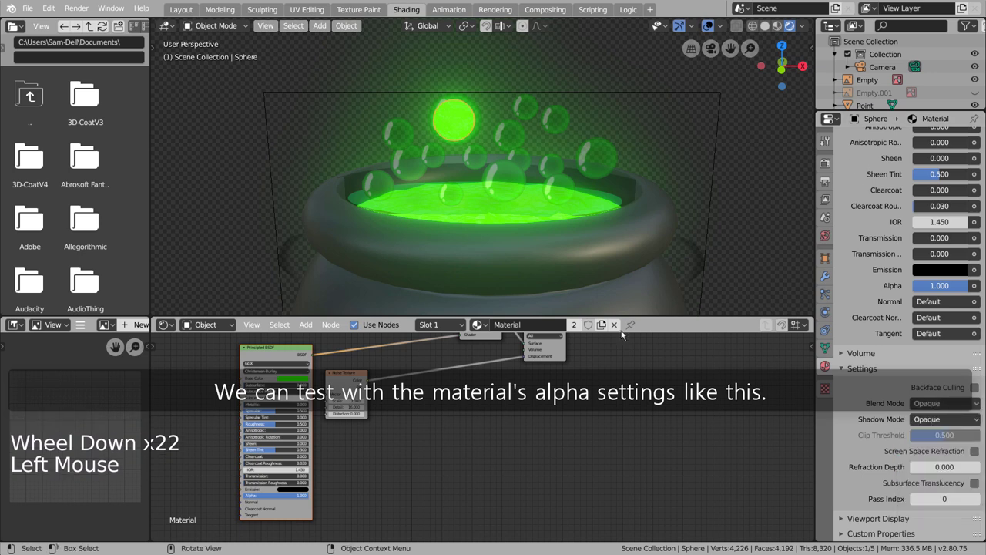
Make the sphere's material a single-user copy with Alpha Blend and alpha 0.147
click(580, 331)
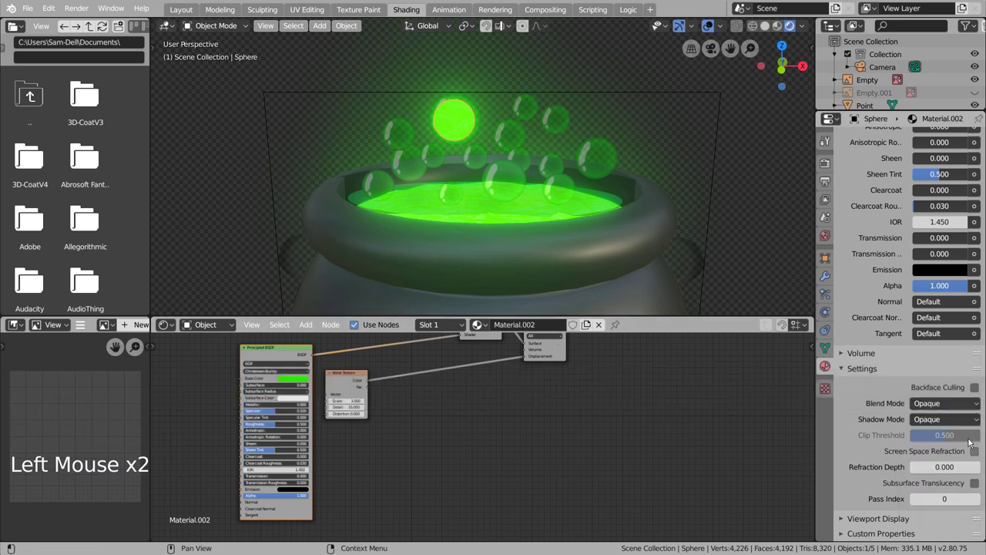
click(968, 405)
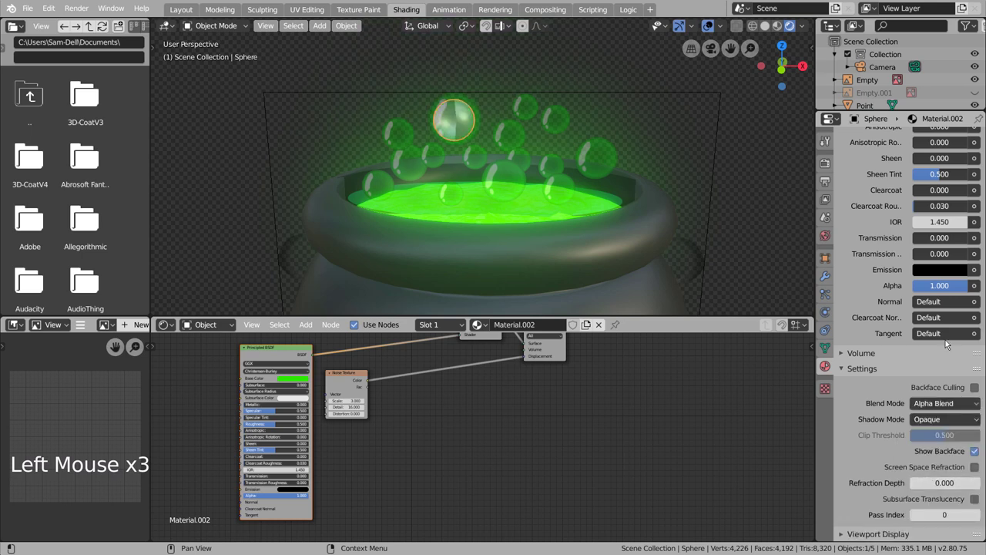
scroll(up, 3)
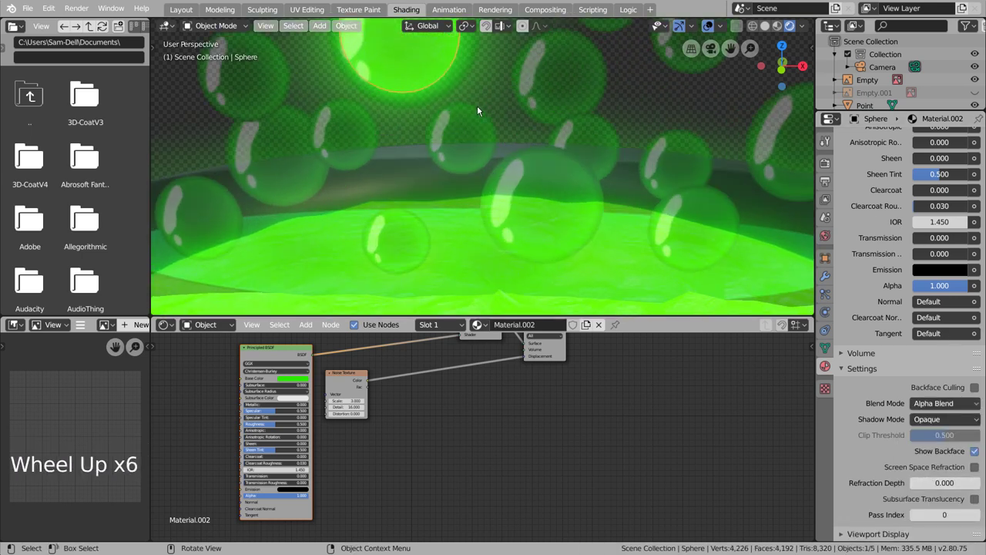
middle_click(483, 155)
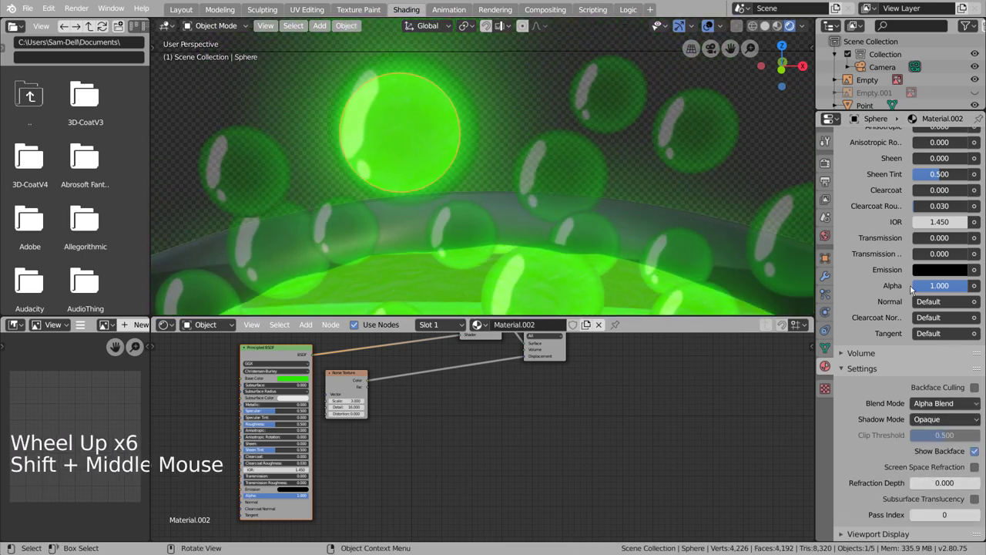
click(957, 289)
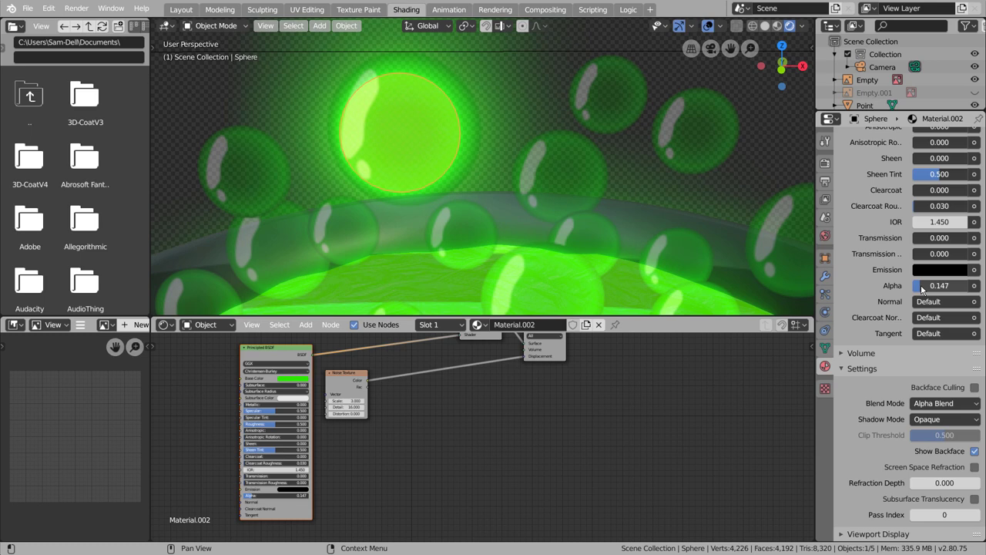
Hide the group of existing bubbles after looking around the cauldron
scroll(down, 3)
click(470, 61)
scroll(down, 3)
scroll(down, 3)
middle_click(575, 125)
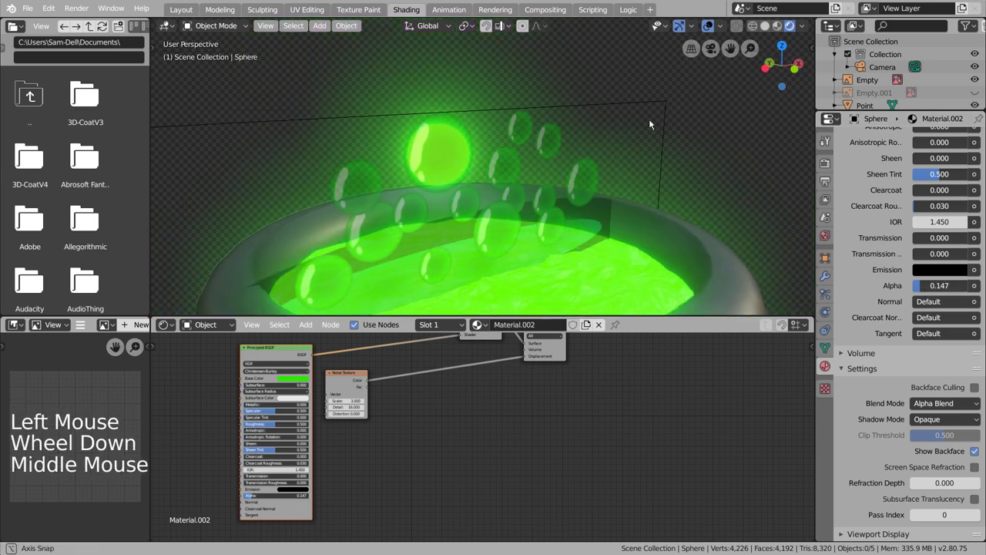
middle_click(634, 144)
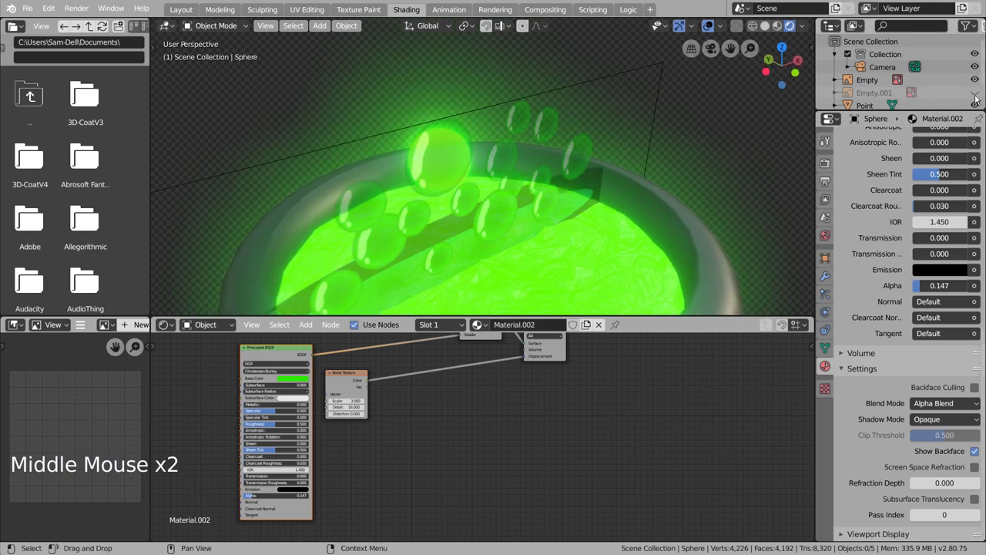
scroll(up, 3)
click(978, 80)
Set the bubble material's Blend Mode to Additive with Show Backface and alpha 1.0
middle_click(759, 189)
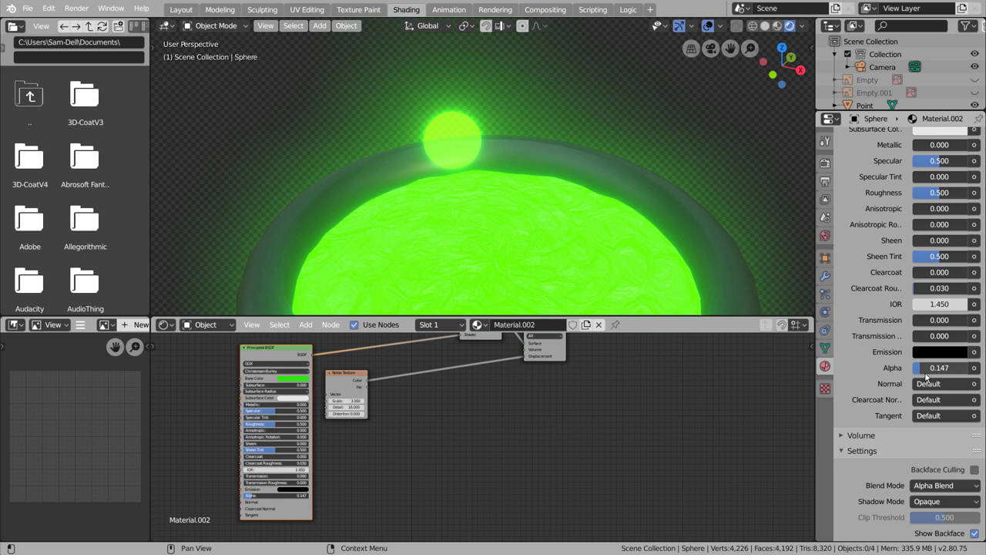
click(945, 489)
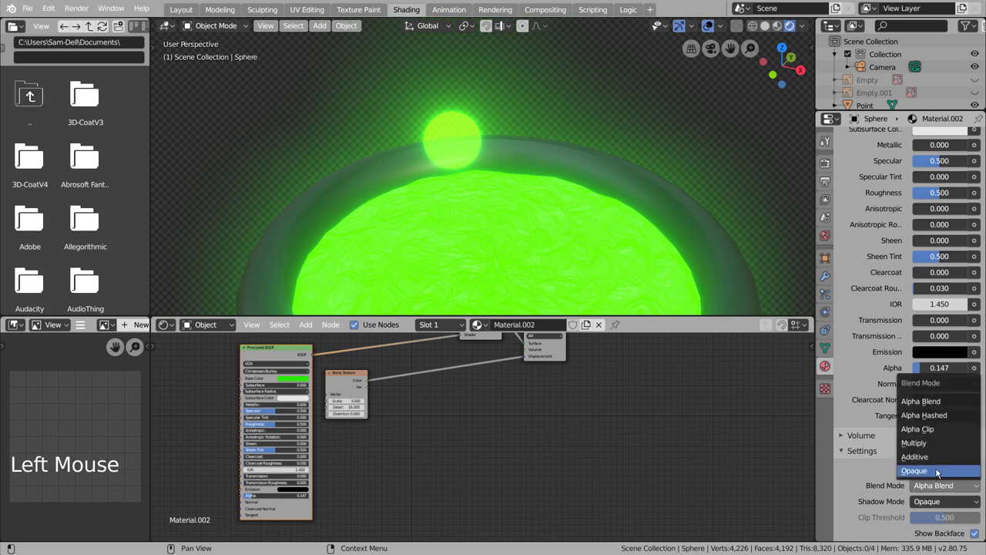
click(947, 491)
click(943, 489)
click(941, 484)
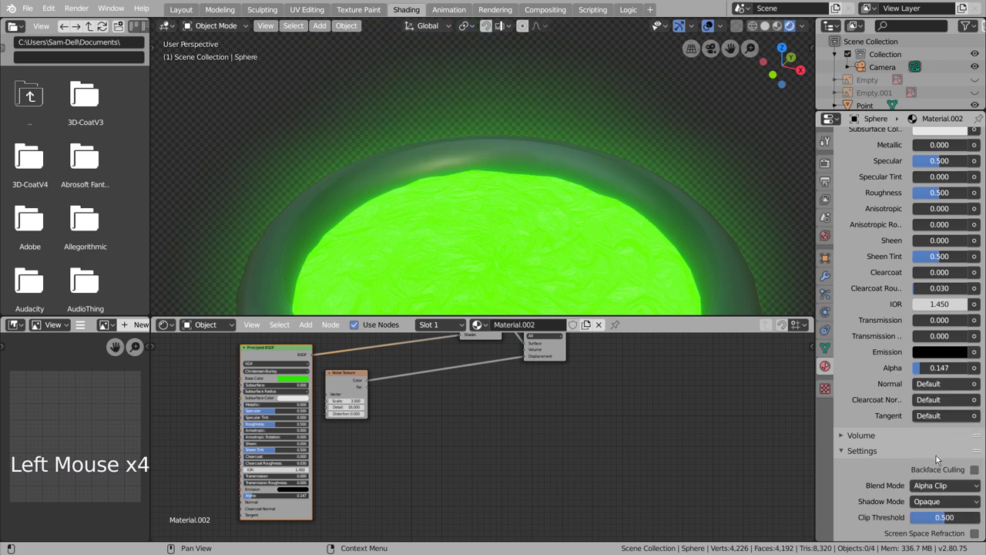
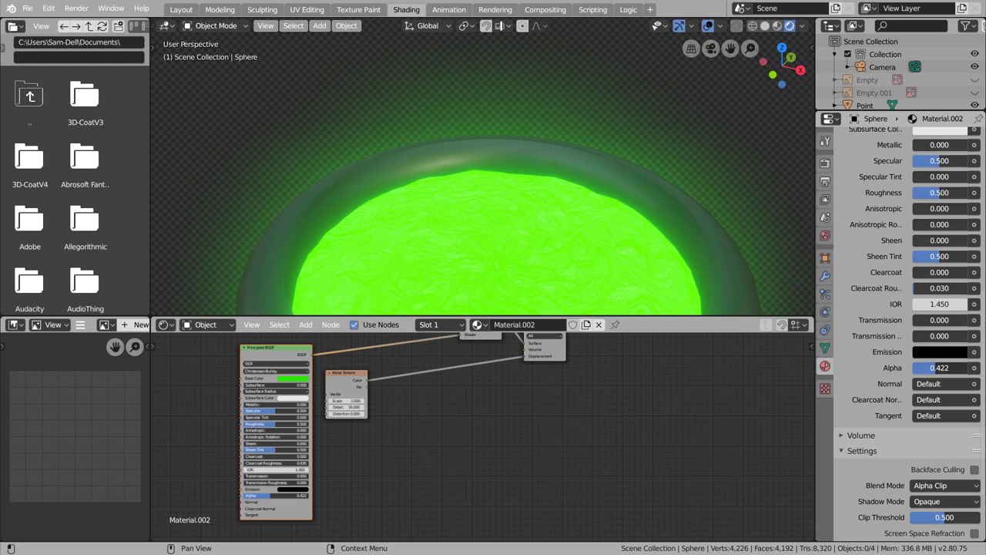
click(947, 488)
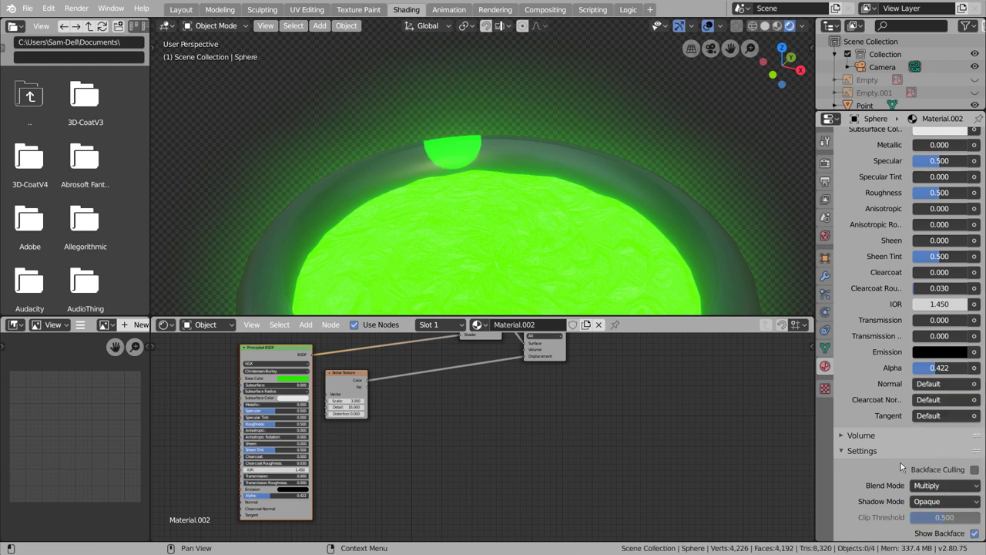
click(939, 484)
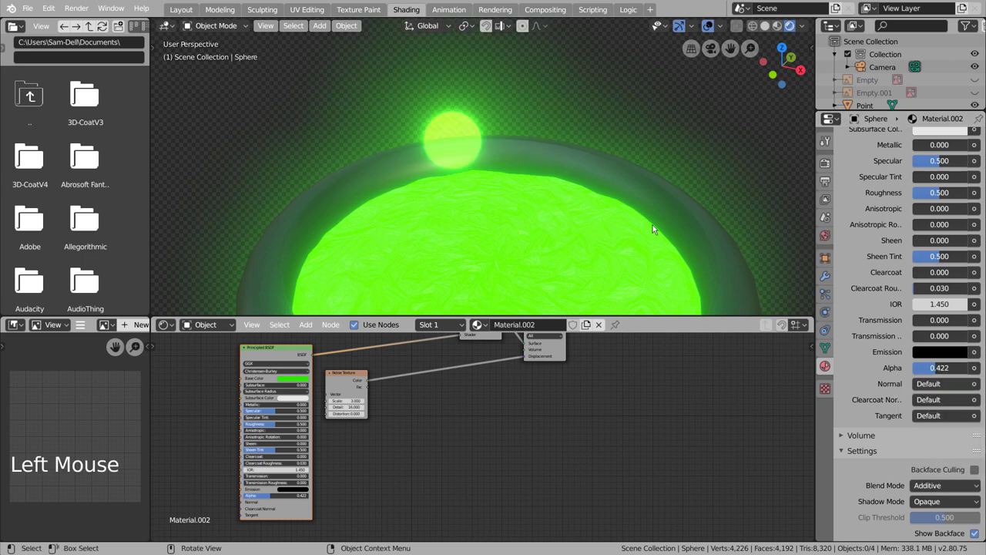
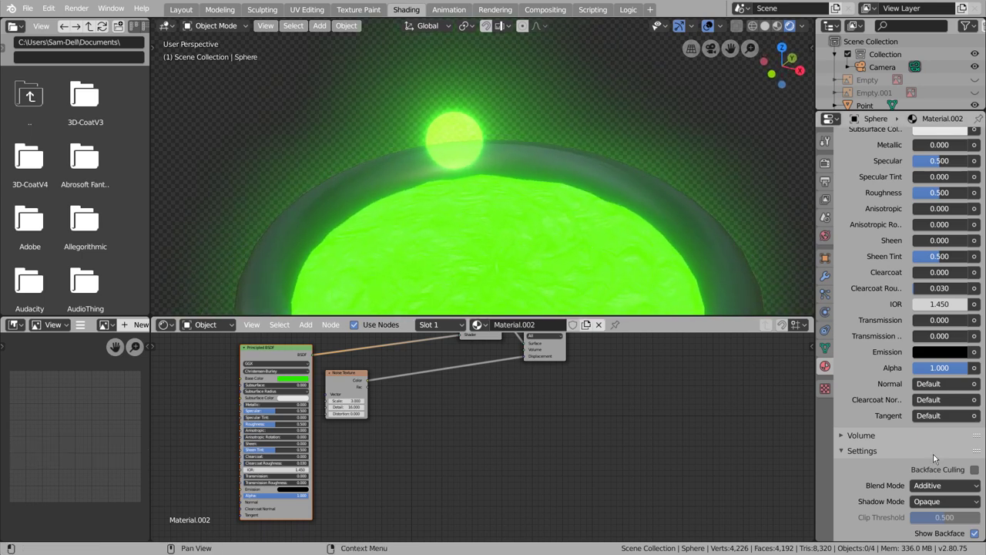
click(937, 489)
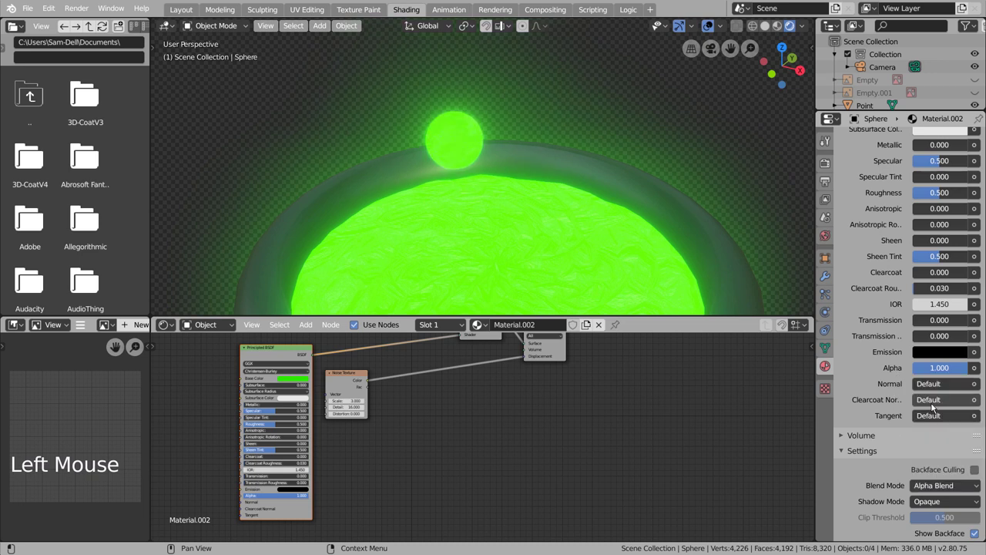
click(950, 492)
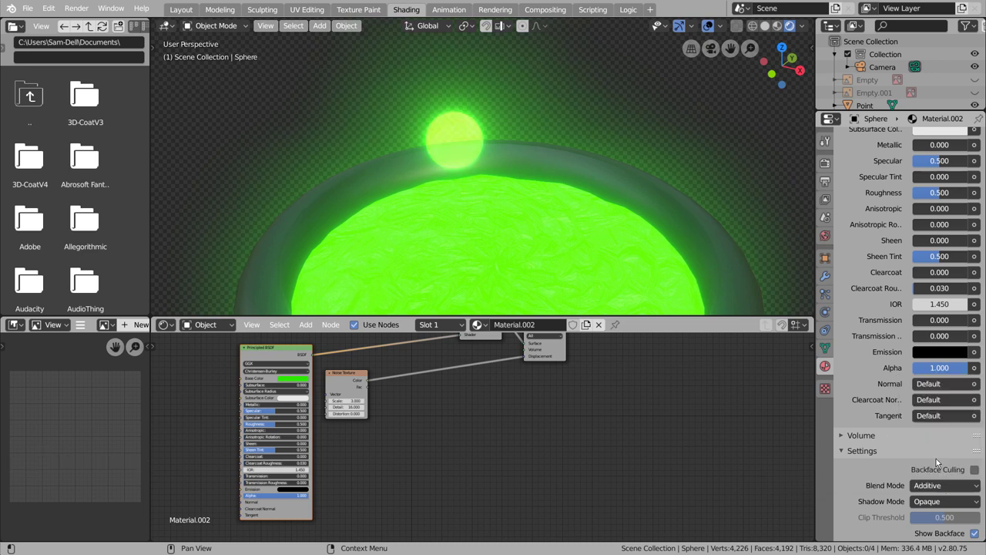
Show the scene's render and bloom settings
middle_click(636, 186)
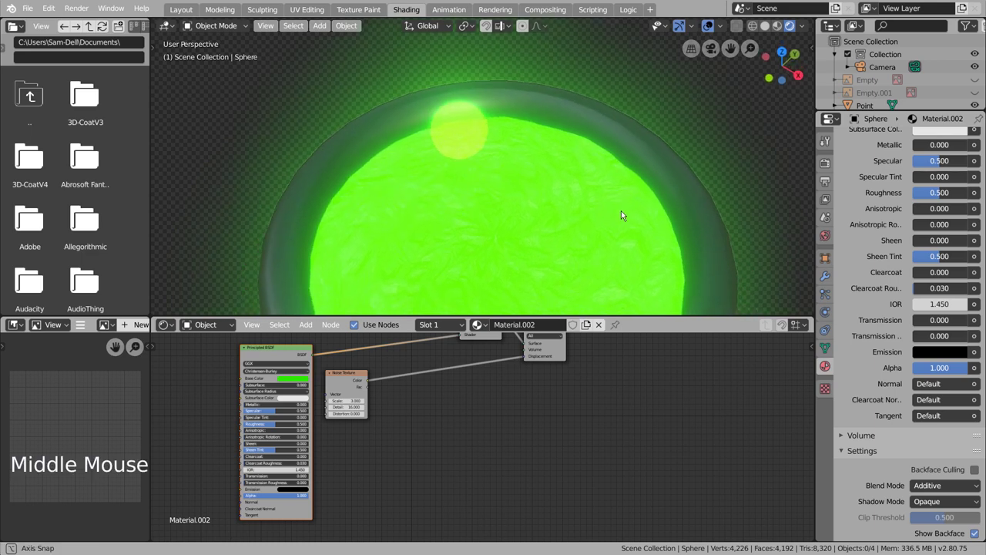
scroll(up, 3)
click(832, 165)
click(846, 242)
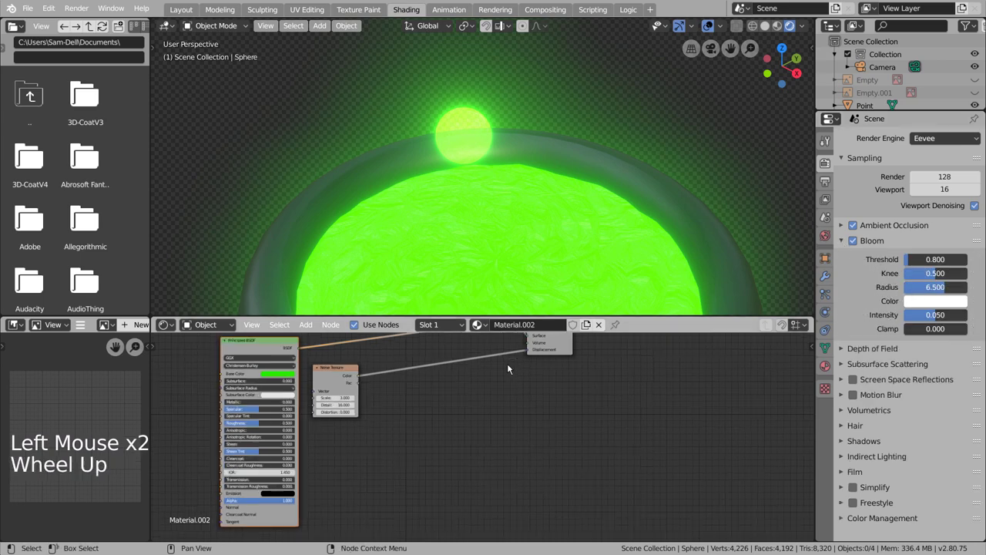
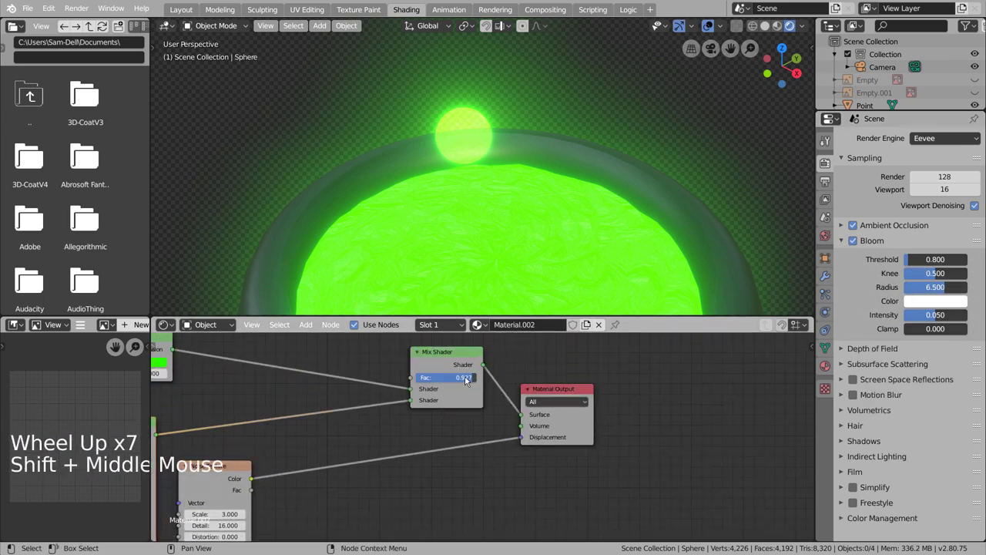
Lower the bubble's Mix Shader factor to about 0.873 and check it in front and side orthographic views
click(471, 377)
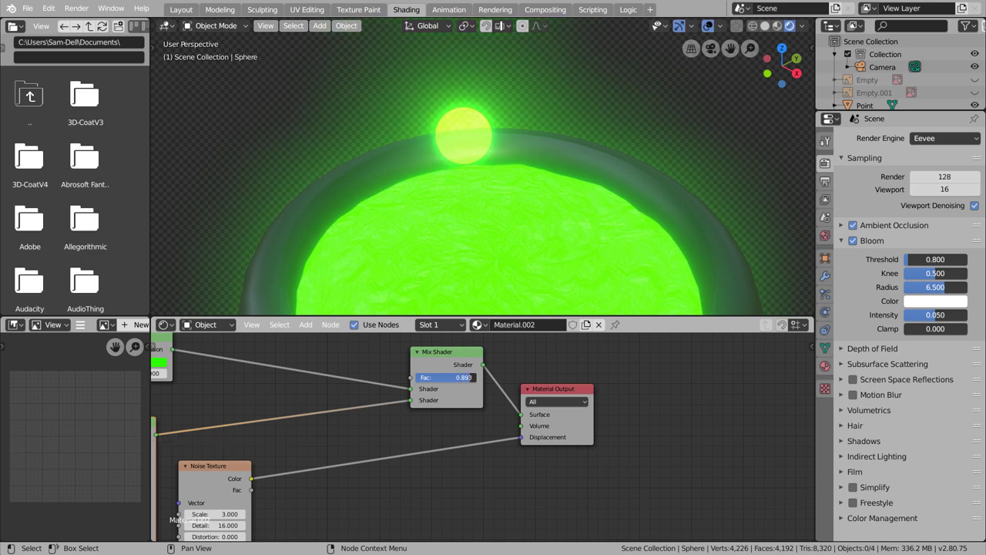
middle_click(524, 259)
scroll(down, 3)
middle_click(480, 232)
key(KP_1)
key(KP_3)
key(KP_1)
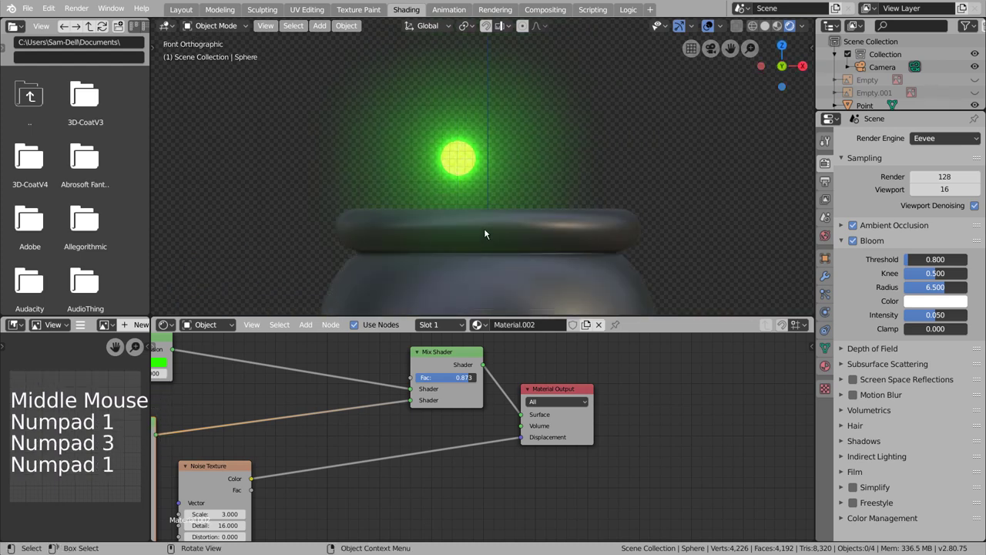
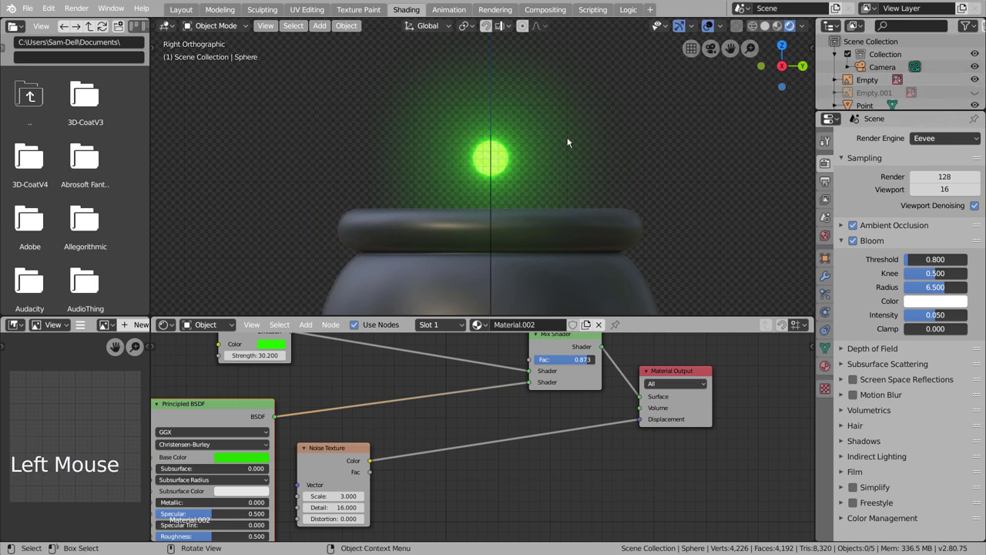
Duplicate the glowing bubble repeatedly in front view, up to Sphere.013, placing each copy above the rim
key(KP_1)
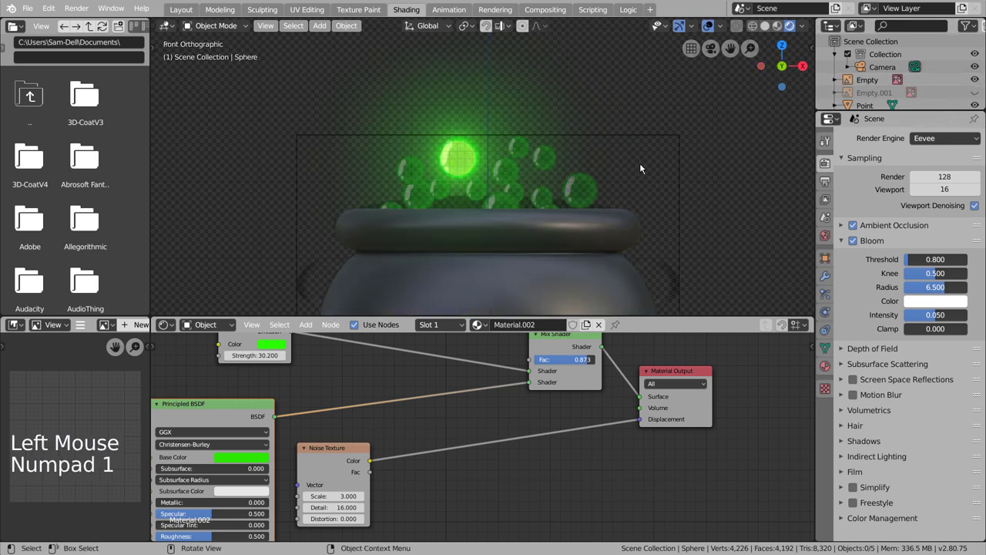
key(shift+d)
click(480, 163)
key(shift+d)
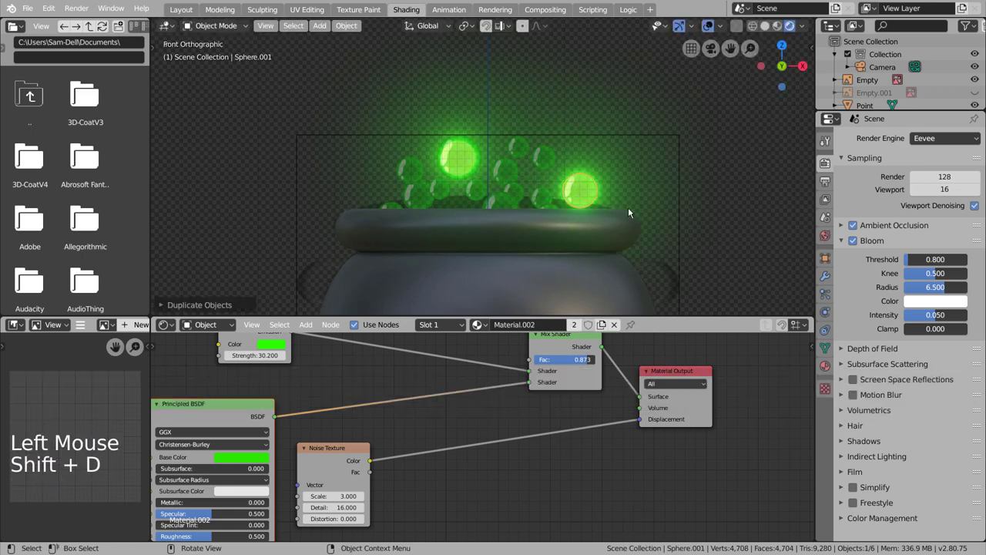
key(shift+d)
key(s)
key(shift+d)
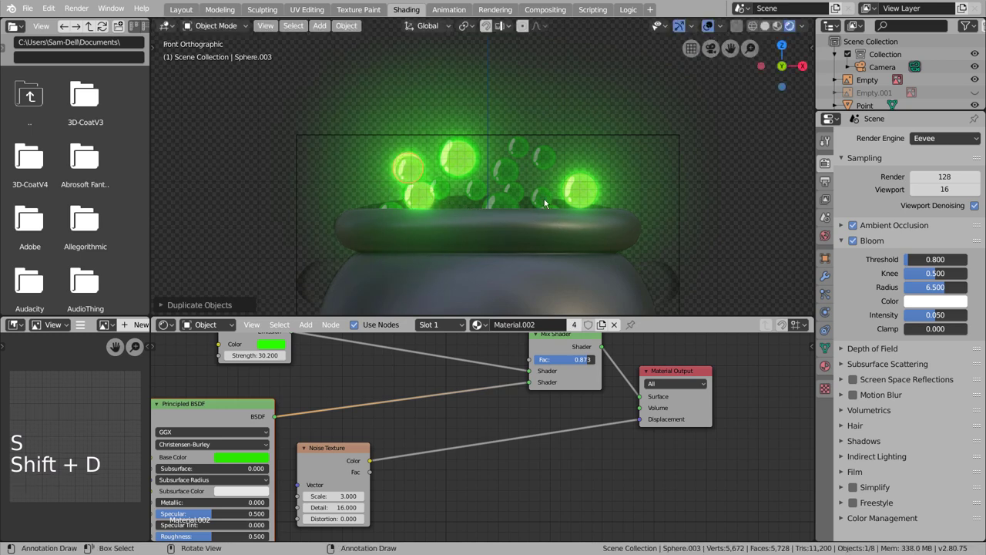
key(s)
key(shift+d)
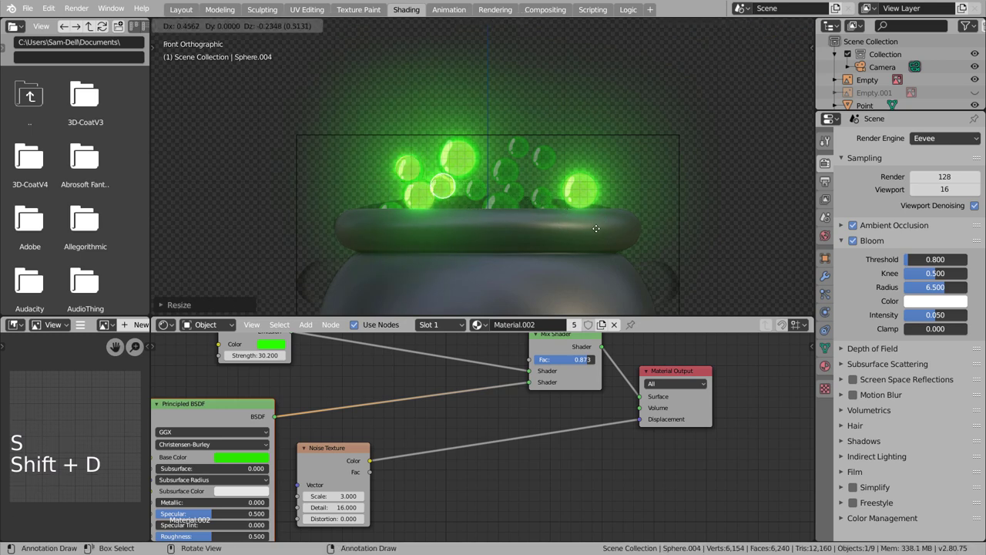
key(shift+d)
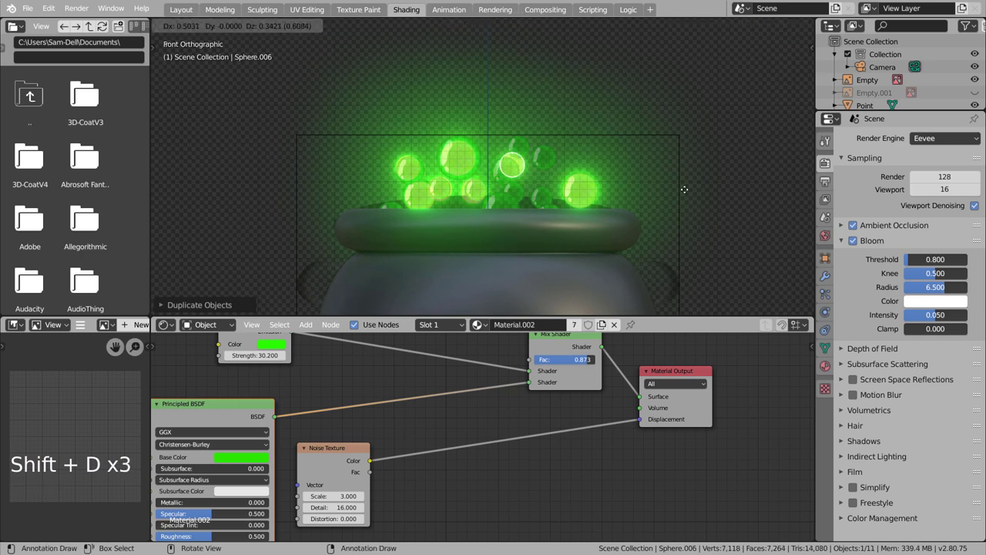
key(shift+d)
key(shift+d)
key(s)
key(shift+d)
key(shift+d)
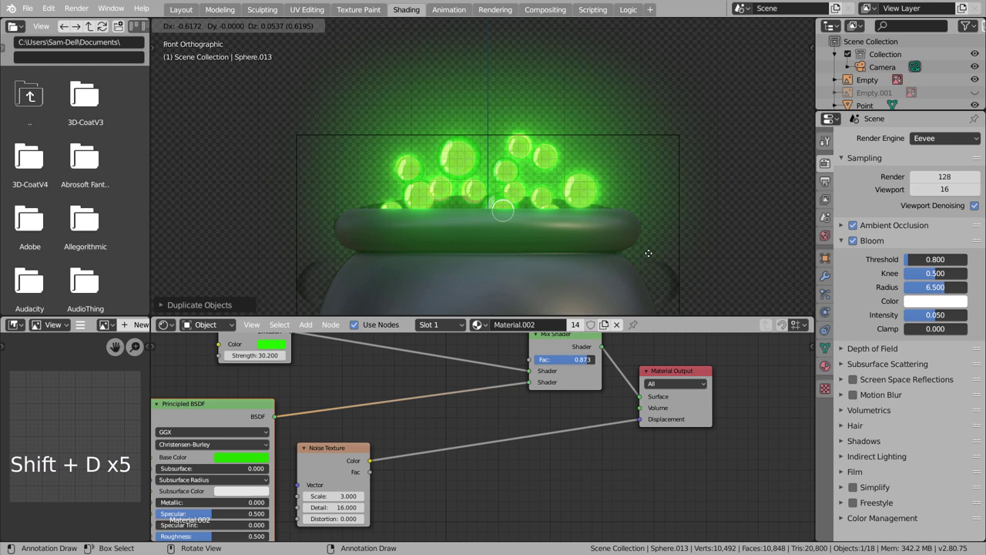
middle_click(680, 276)
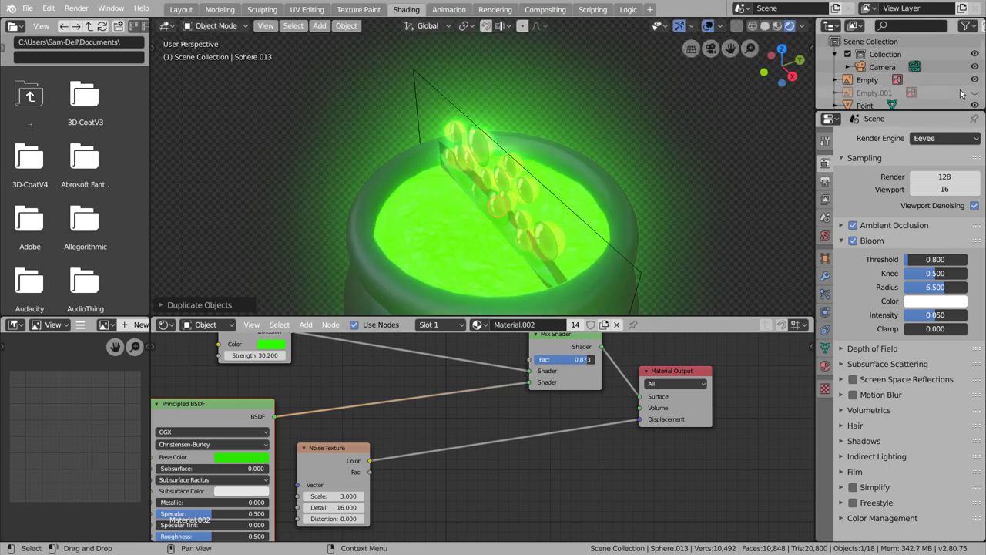
Switch to solid shading with the reference image hidden and select a bubble near the liquid
click(979, 85)
click(773, 23)
click(550, 246)
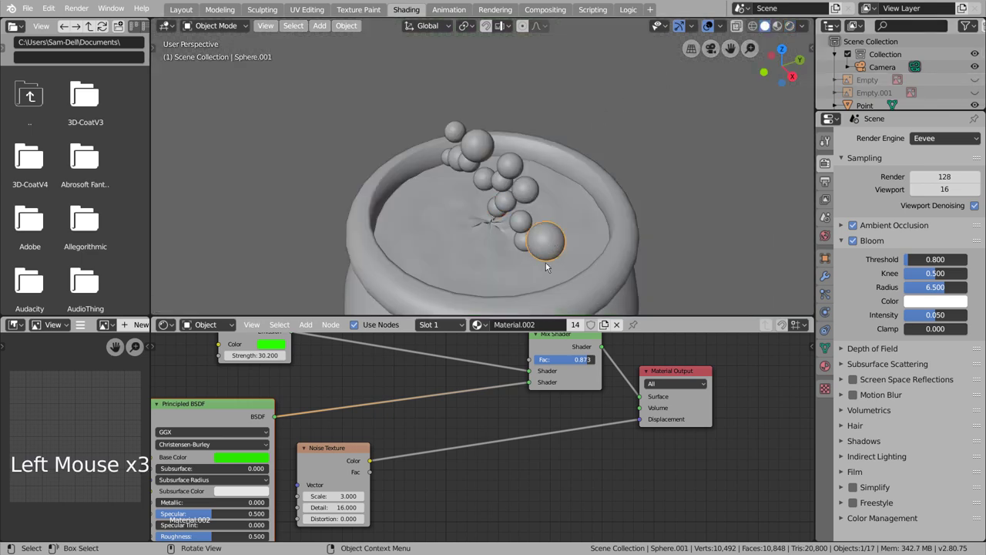
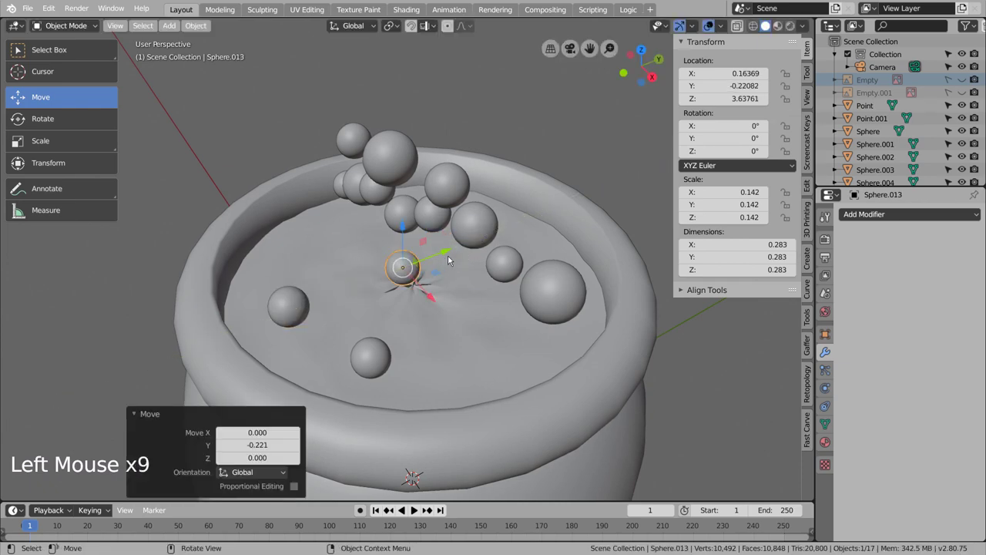
Move individual bubbles to varied heights and spots around the cauldron's opening
click(470, 224)
click(509, 217)
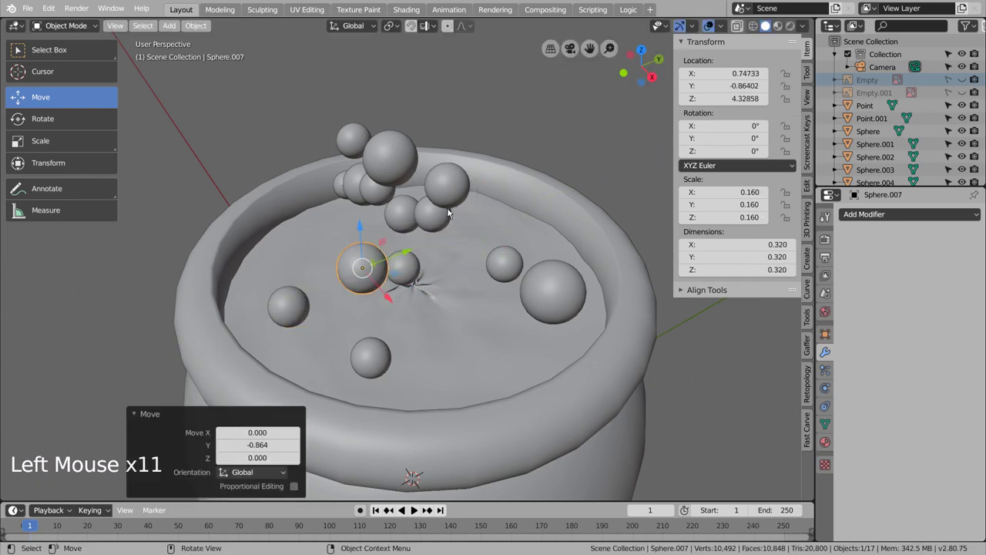
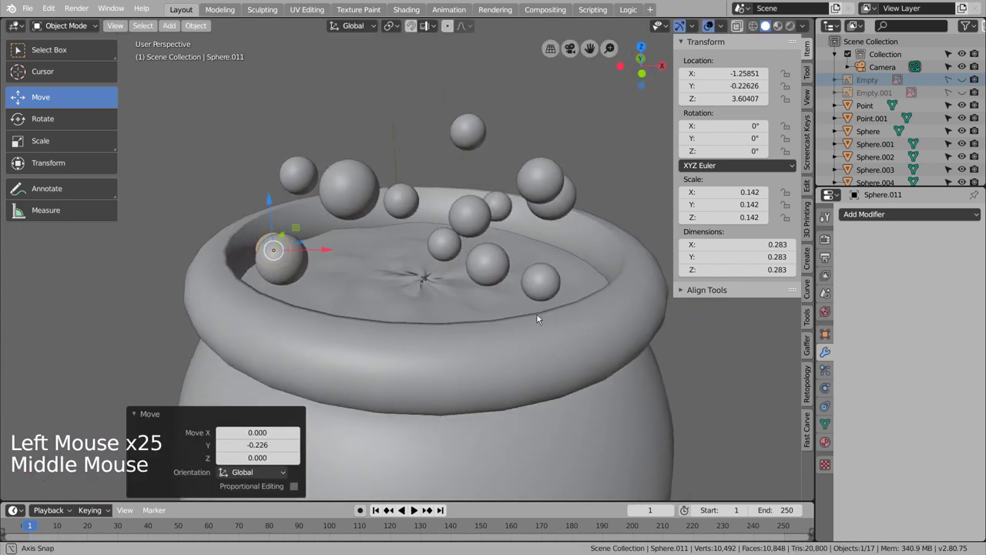
click(786, 30)
scroll(down, 3)
middle_click(529, 341)
click(548, 322)
Preview the scattered glowing bubbles with rendered viewport shading
middle_click(547, 344)
middle_click(536, 363)
middle_click(503, 358)
scroll(up, 3)
click(561, 303)
Set the World background strength to 0 so the glowing cauldron sits against a dark world
click(454, 331)
click(554, 333)
middle_click(555, 337)
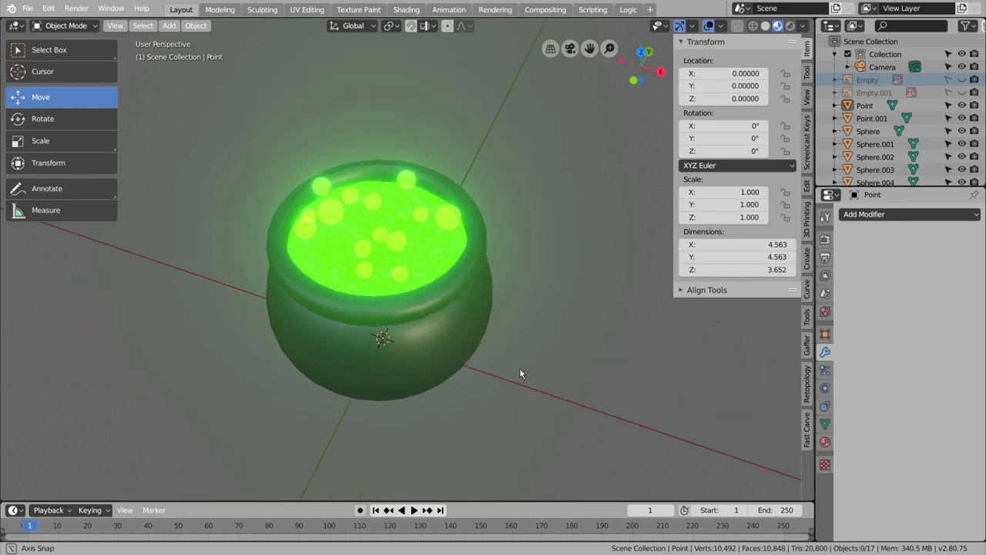
click(794, 30)
middle_click(563, 376)
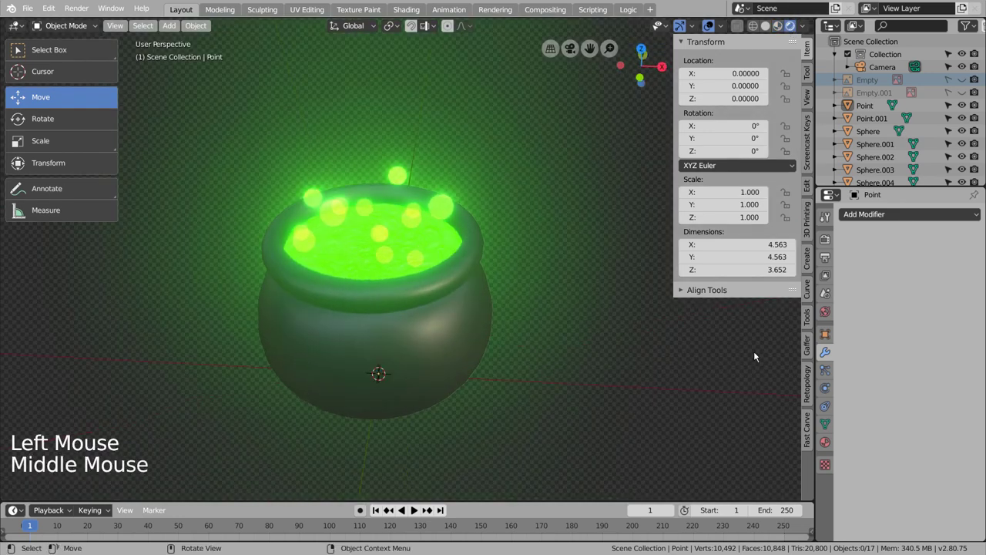